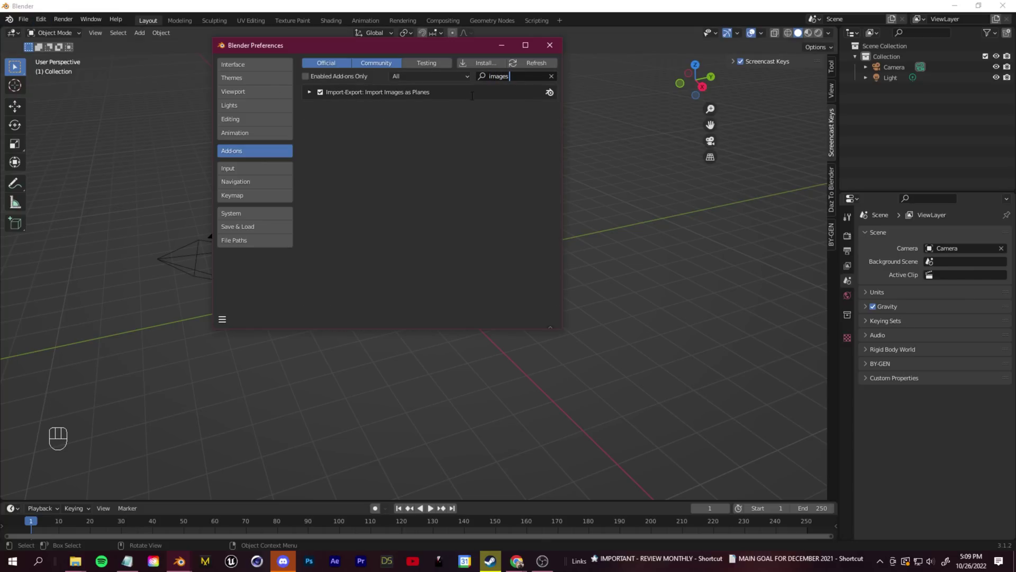
# Enable Import Images as Planes and choose the BLENDER GUY .mov clip to import.
pyautogui.moveTo(25, 24); pyautogui.dragTo(255, 297)
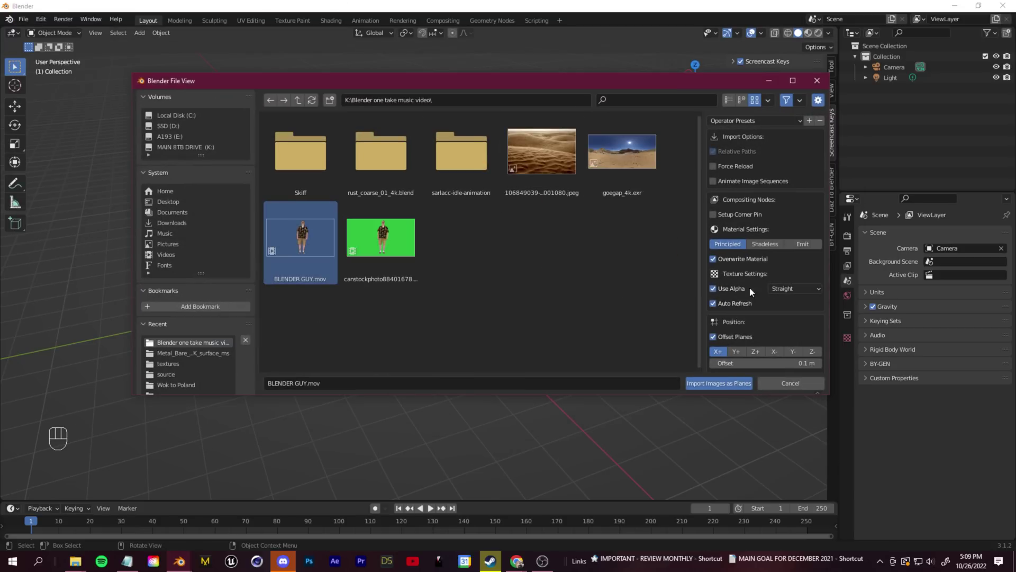
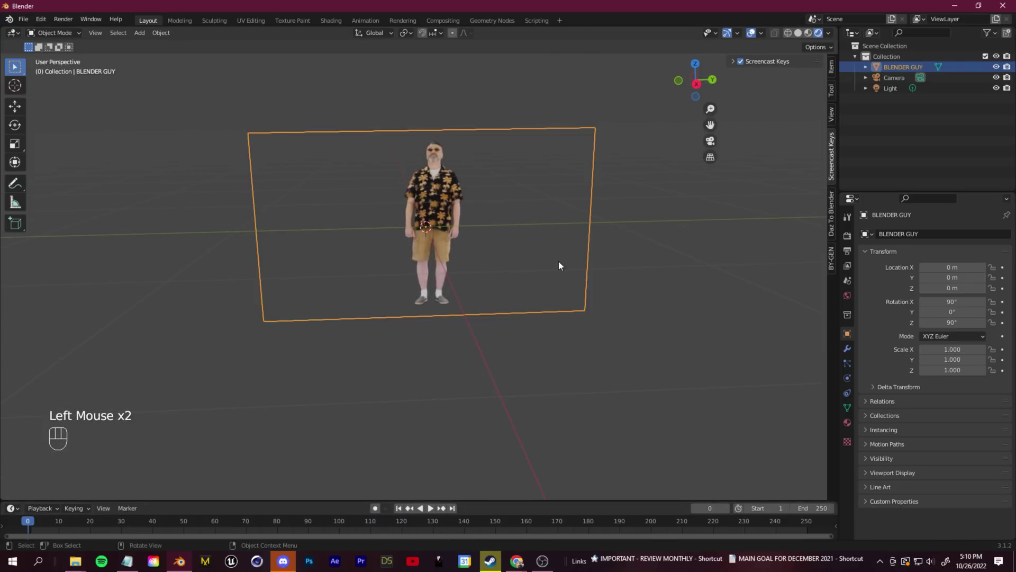
# Raise the video plane so the man stands on the ground and frame him in view.
pyautogui.moveTo(601, 262); pyautogui.dragTo(631, 275)
pyautogui.scroll(-3)
pyautogui.scroll(3)
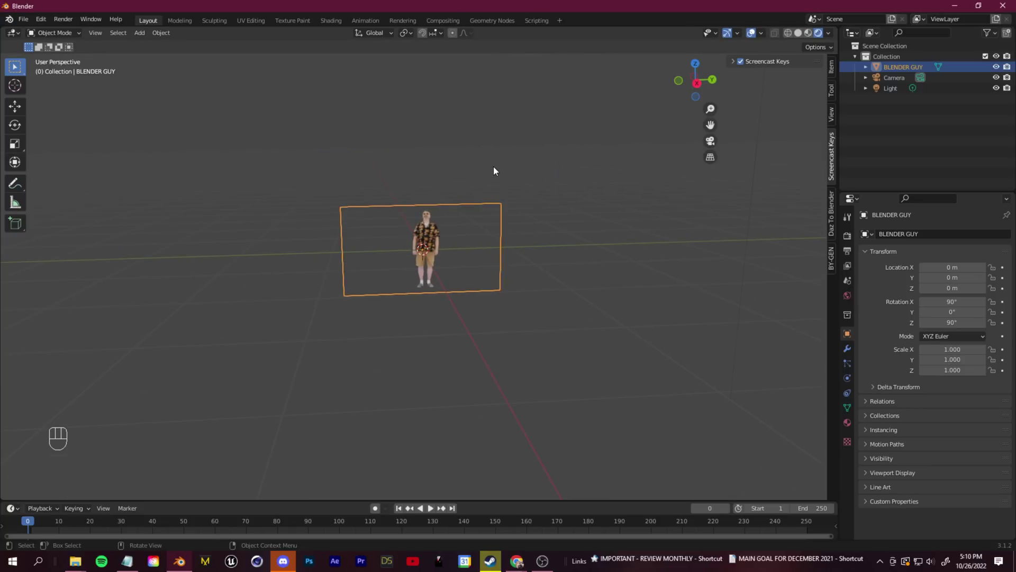
pyautogui.scroll(3)
pyautogui.scroll(-3)
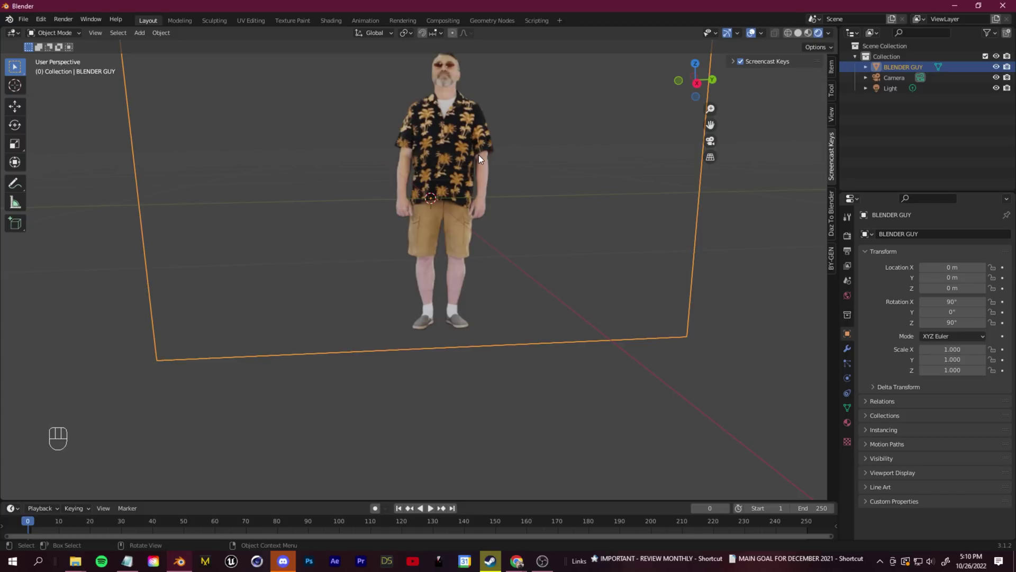
pyautogui.scroll(-3)
pyautogui.scroll(3)
pyautogui.middleClick(456, 170)
pyautogui.middleClick(479, 233)
pyautogui.scroll(3)
pyautogui.scroll(-3)
# Play the clip, stop it, and scrub the timeline to check the video frames.
pyautogui.press('space')
pyautogui.press('space')
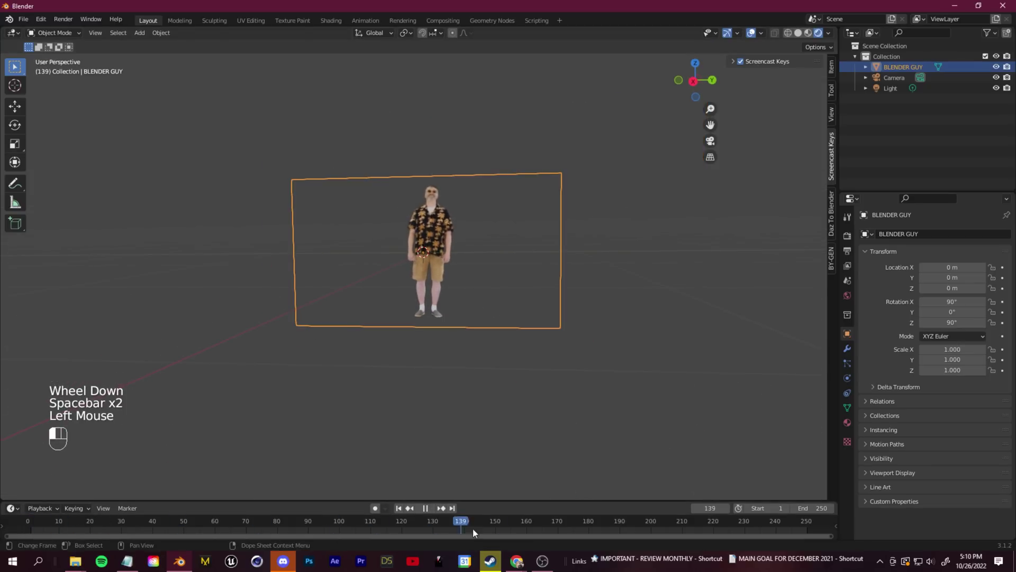
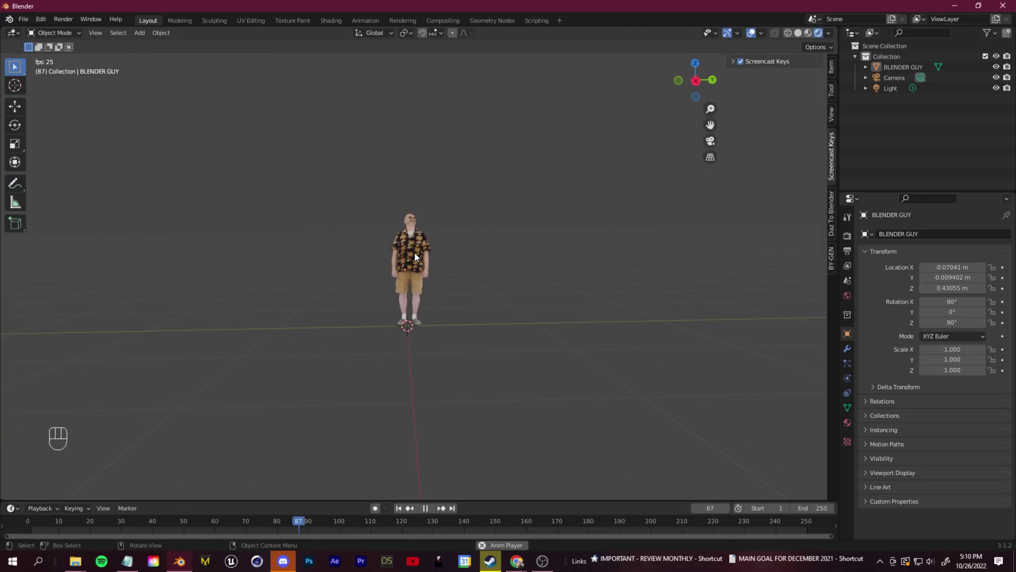
pyautogui.press('space')
pyautogui.moveTo(474, 528); pyautogui.dragTo(131, 539)
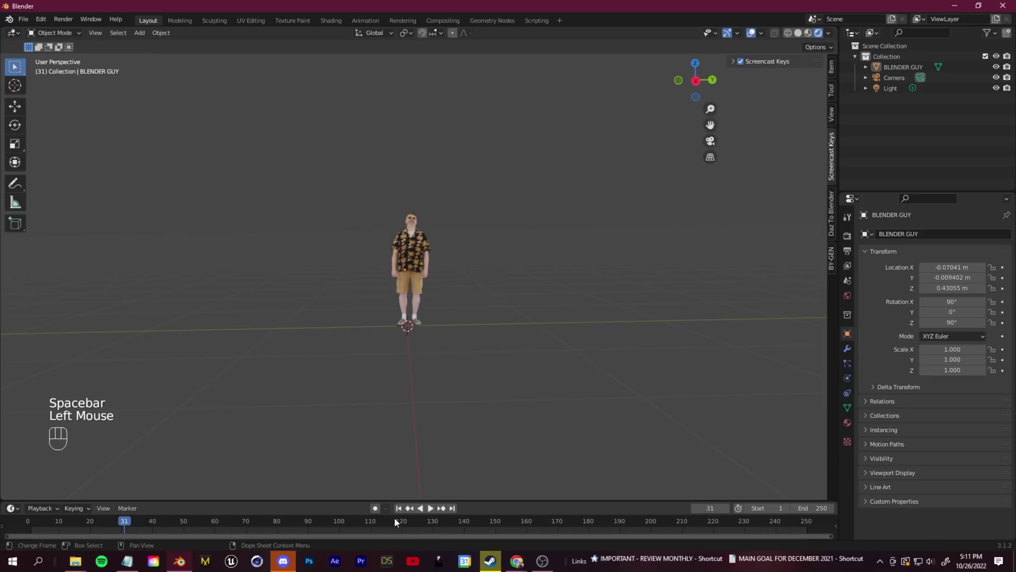
pyautogui.click(431, 513)
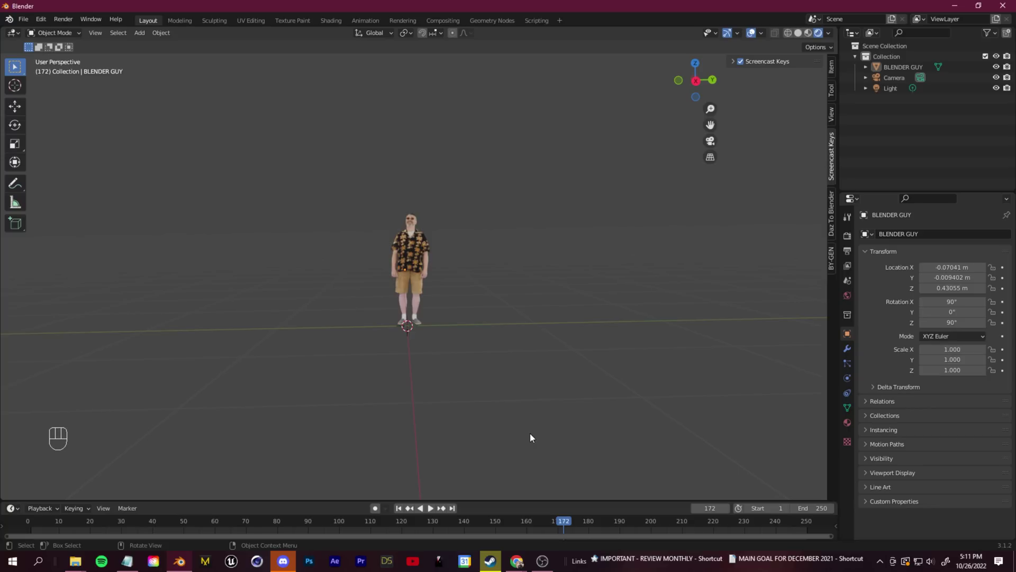
# Navigate the view down to the ground where the floor plane will sit.
pyautogui.middleClick(581, 262)
pyautogui.scroll(-3)
pyautogui.middleClick(508, 343)
pyautogui.scroll(-3)
pyautogui.moveTo(467, 291); pyautogui.dragTo(435, 318)
pyautogui.middleClick(441, 322)
pyautogui.scroll(3)
pyautogui.moveTo(387, 306); pyautogui.dragTo(427, 303)
pyautogui.scroll(-3)
# Add a floor plane and scale it up 200 times.
pyautogui.press('shift+a')
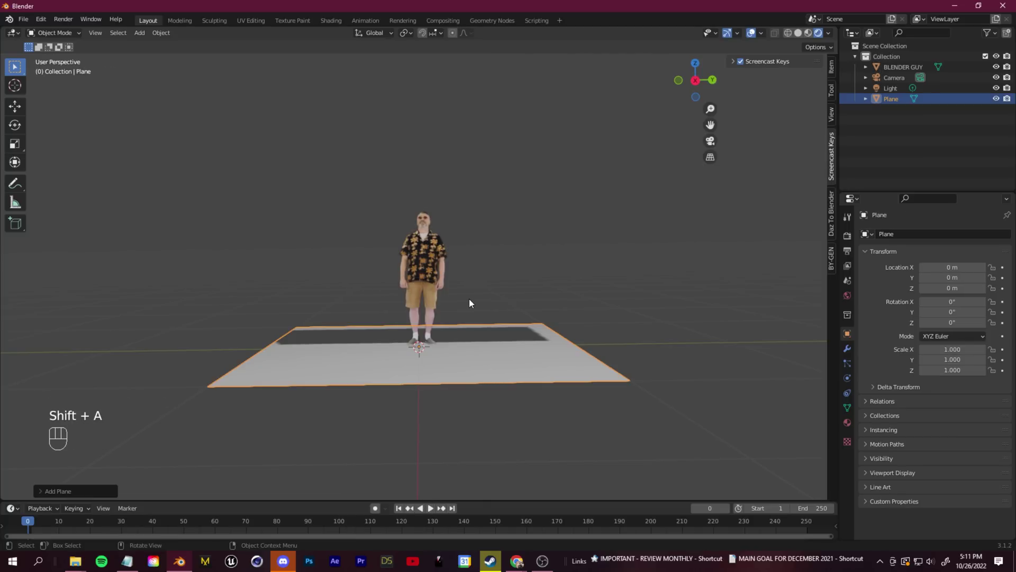
pyautogui.press('s')
pyautogui.press('3')
pyautogui.press('0')
pyautogui.press('9')
pyautogui.press('BackSpace')
pyautogui.press('2')
pyautogui.press('0')
pyautogui.press('0')
pyautogui.press('Return')
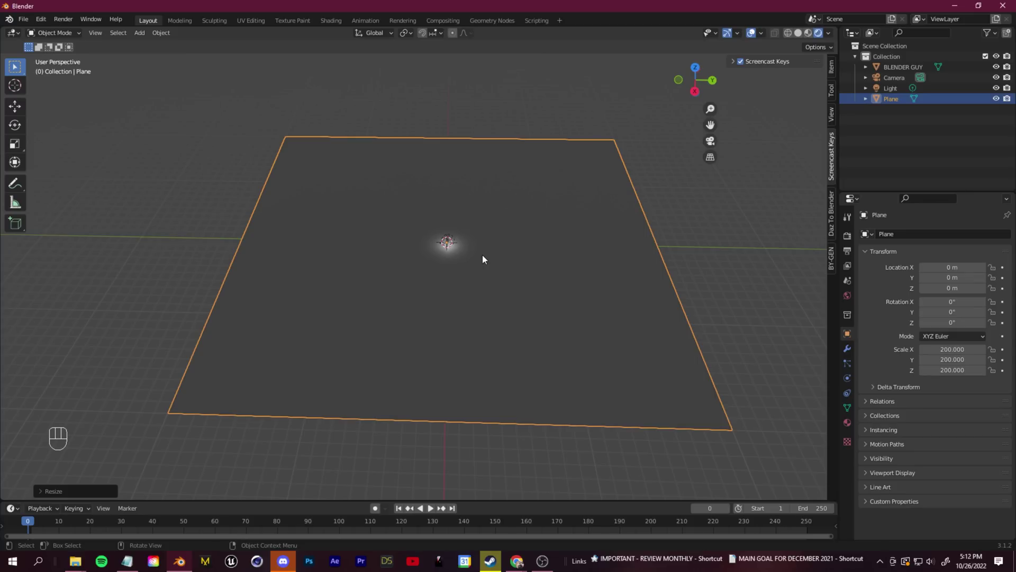
# Give the floor a Subdivision Surface modifier, Simple method, 6 levels.
pyautogui.moveTo(511, 304); pyautogui.dragTo(512, 278)
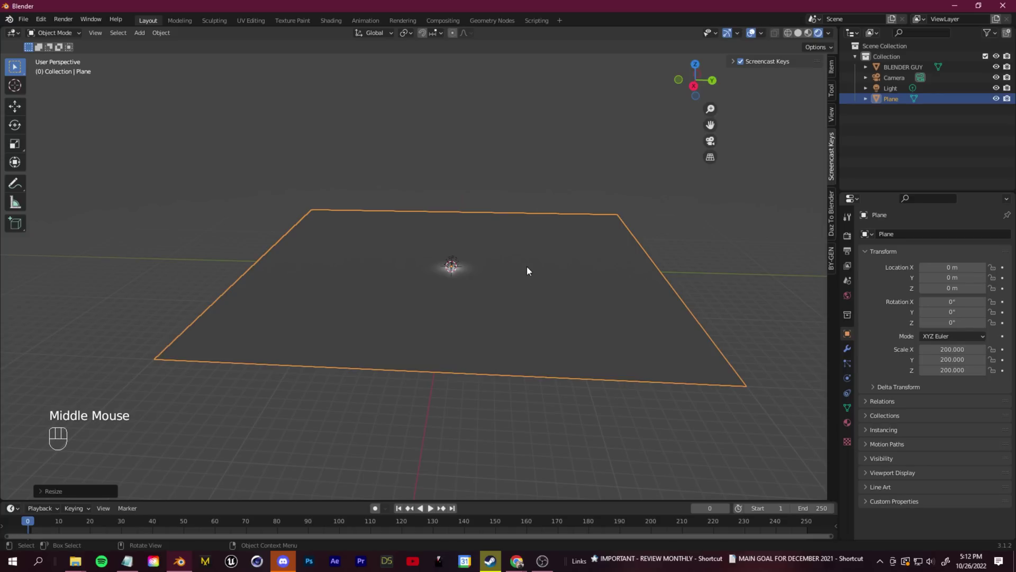
pyautogui.moveTo(851, 354); pyautogui.dragTo(560, 256)
pyautogui.moveTo(891, 239); pyautogui.dragTo(813, 430)
pyautogui.middleClick(636, 333)
pyautogui.click(967, 271)
pyautogui.click(998, 284)
pyautogui.click(997, 283)
pyautogui.click(998, 295)
pyautogui.doubleClick(997, 296)
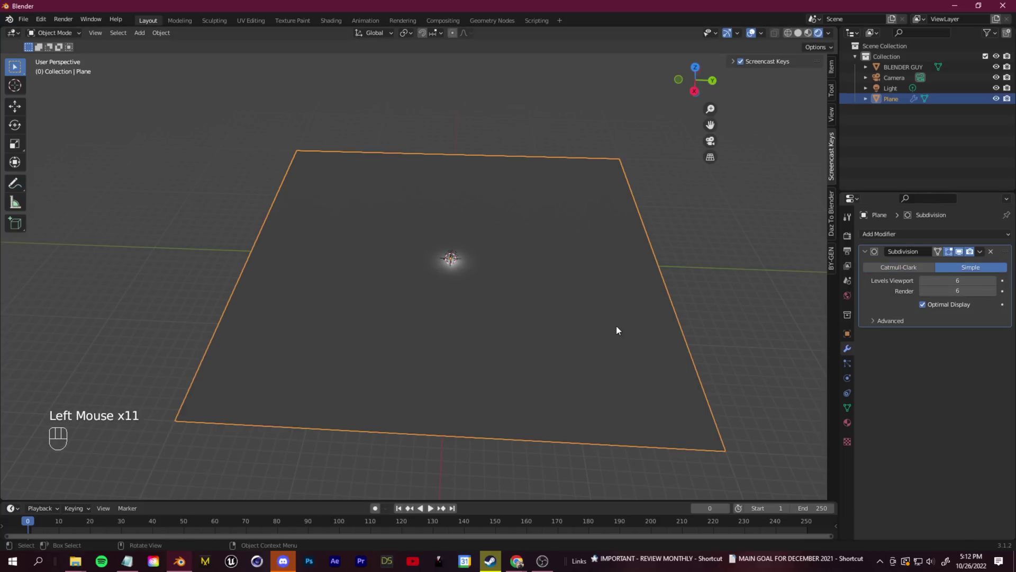
# Create a new material on the floor plane and name it sand.
pyautogui.moveTo(912, 239); pyautogui.dragTo(937, 510)
pyautogui.scroll(3)
pyautogui.scroll(-3)
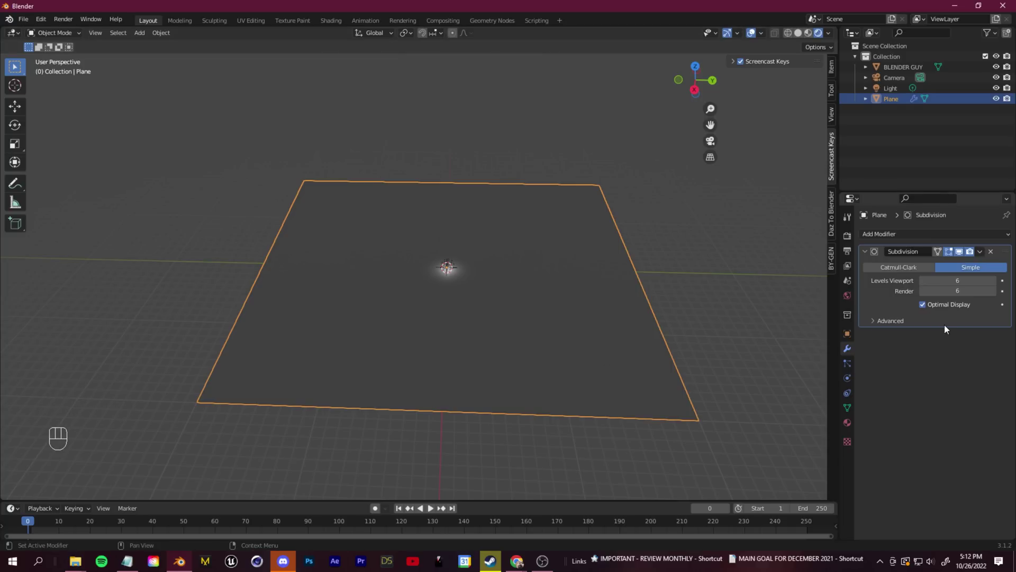
pyautogui.scroll(3)
pyautogui.scroll(-3)
pyautogui.click(465, 353)
pyautogui.scroll(-3)
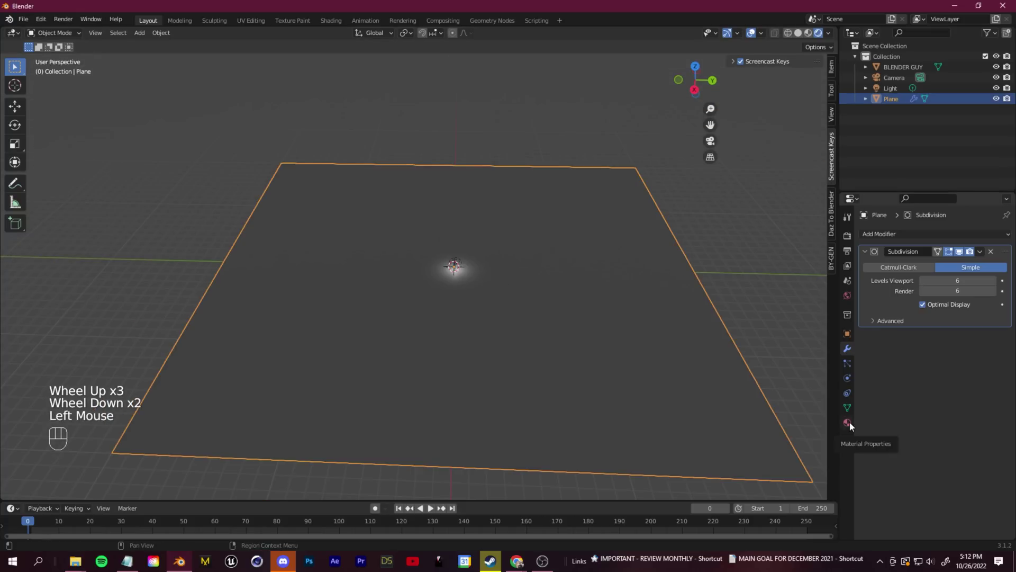
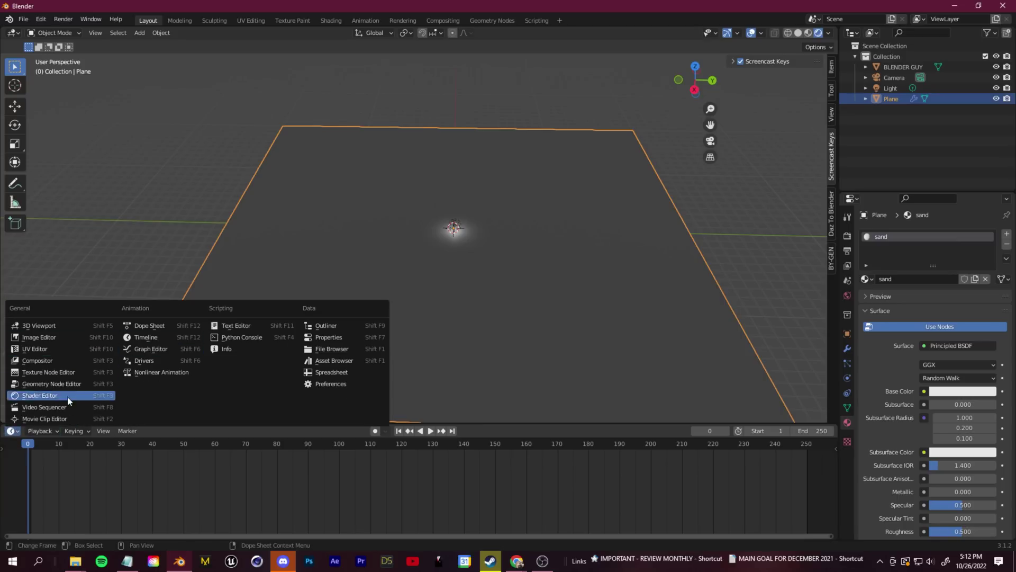
# Show the sand material in the Shader Editor and set its Base Color to sandy beige.
pyautogui.click(60, 399)
pyautogui.middleClick(548, 440)
pyautogui.scroll(3)
pyautogui.middleClick(558, 436)
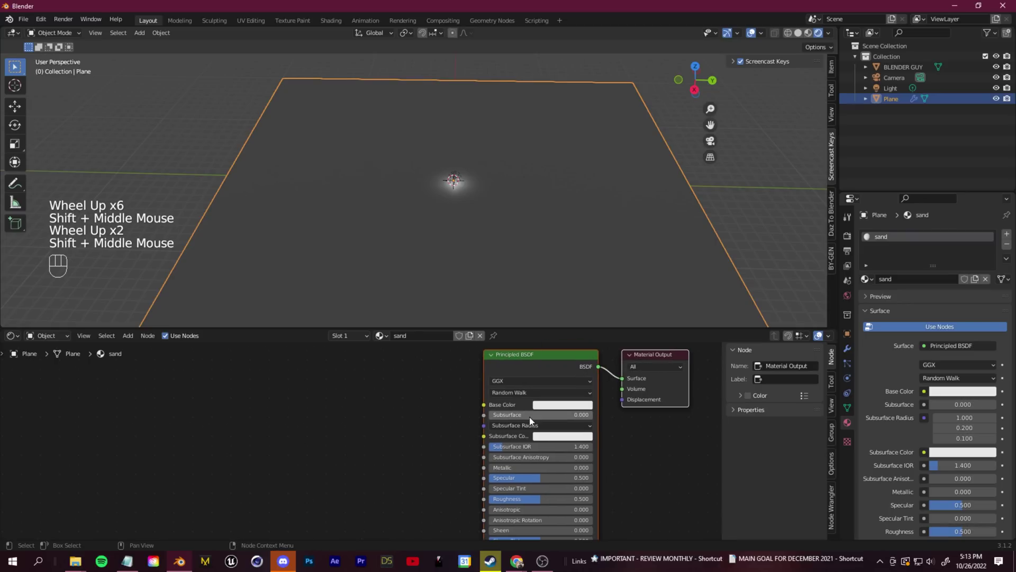
pyautogui.moveTo(557, 413); pyautogui.dragTo(575, 312)
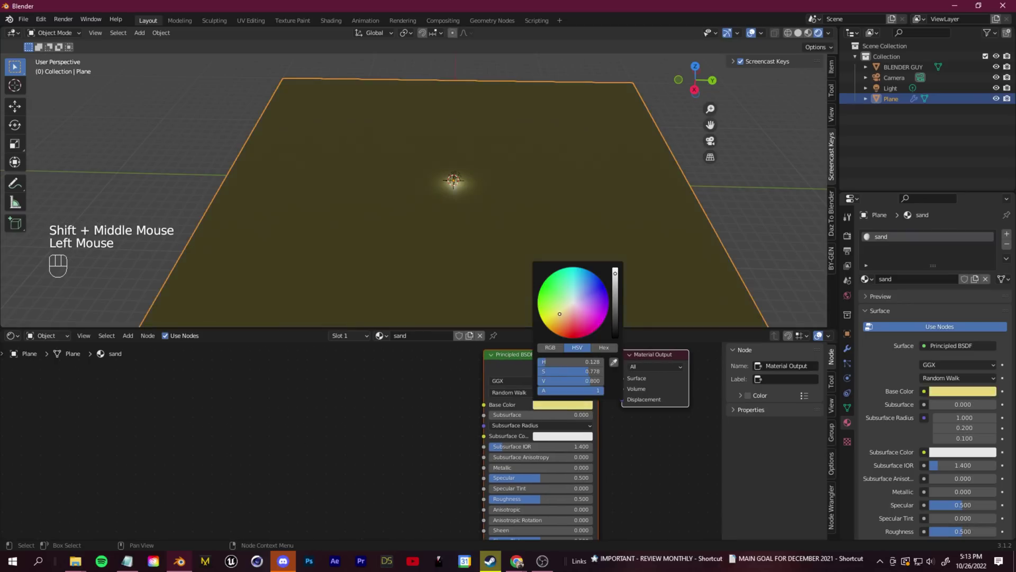
pyautogui.click(811, 37)
pyautogui.moveTo(821, 38); pyautogui.dragTo(810, 34)
# Add a Noise Texture node to the sand material's node tree.
pyautogui.middleClick(514, 213)
pyautogui.scroll(-3)
pyautogui.scroll(3)
pyautogui.scroll(-3)
pyautogui.middleClick(508, 215)
pyautogui.scroll(3)
pyautogui.press('shift+a')
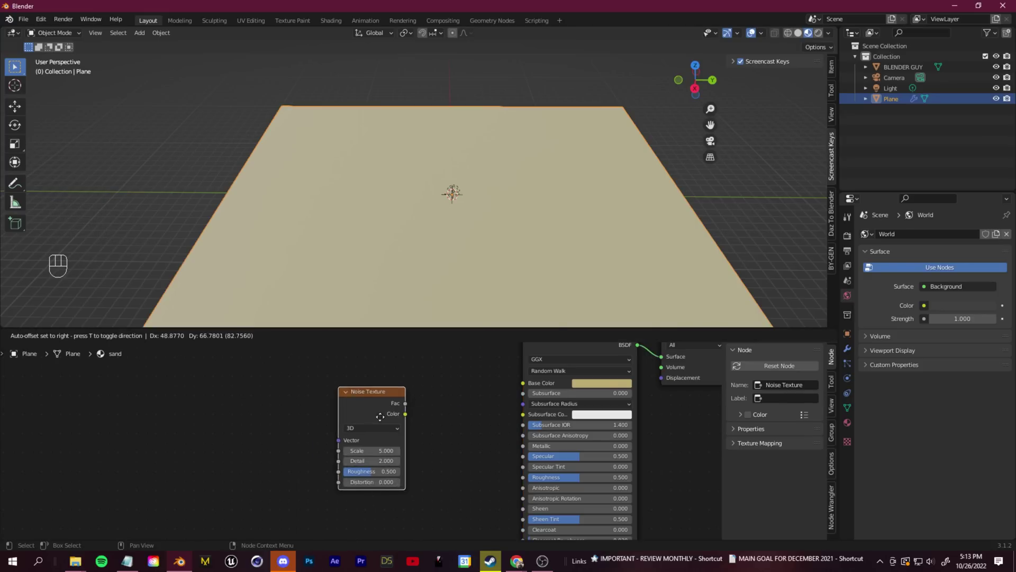
# Wire Noise into a Bump node with Mapping, scale 147.3, detail 15, distortion -1.8, and raise World Strength.
pyautogui.middleClick(341, 435)
pyautogui.press('shift+a')
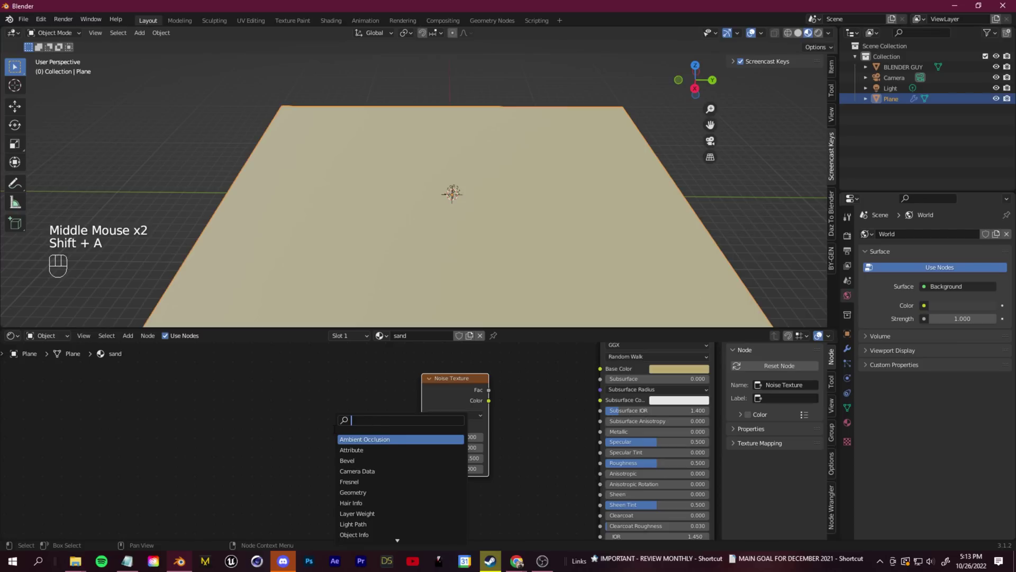
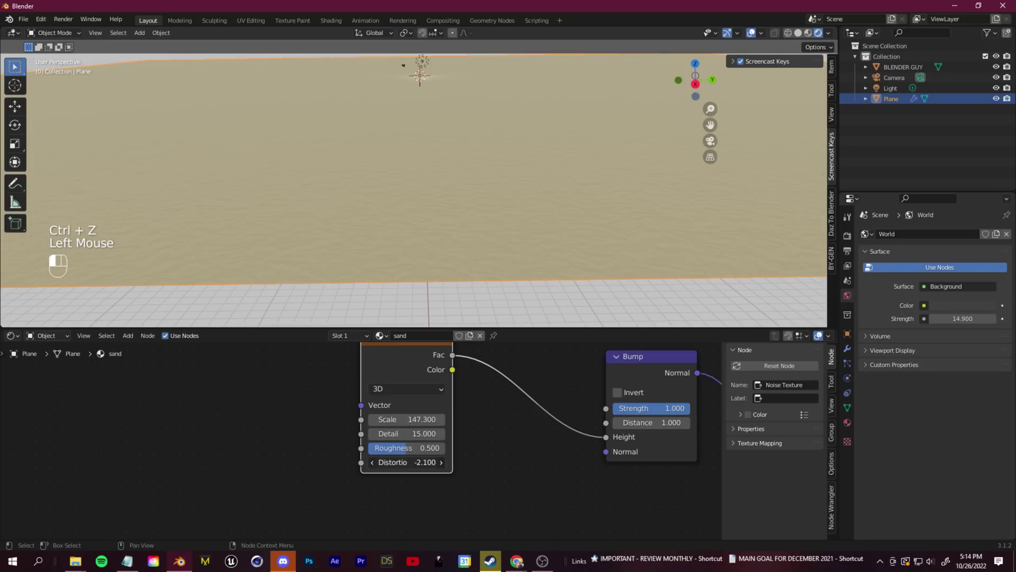
pyautogui.middleClick(409, 267)
pyautogui.scroll(-3)
pyautogui.moveTo(471, 249); pyautogui.dragTo(481, 255)
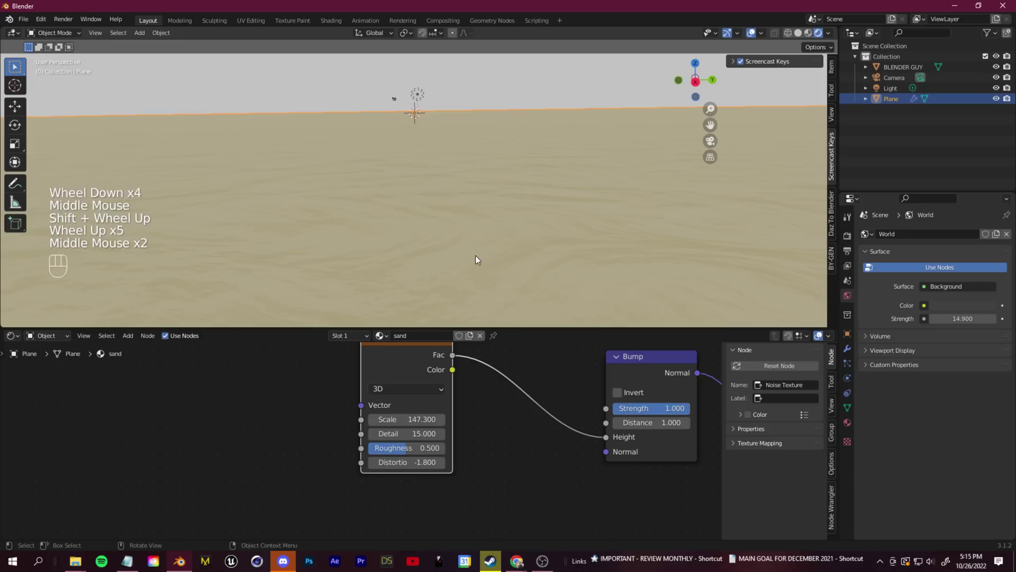
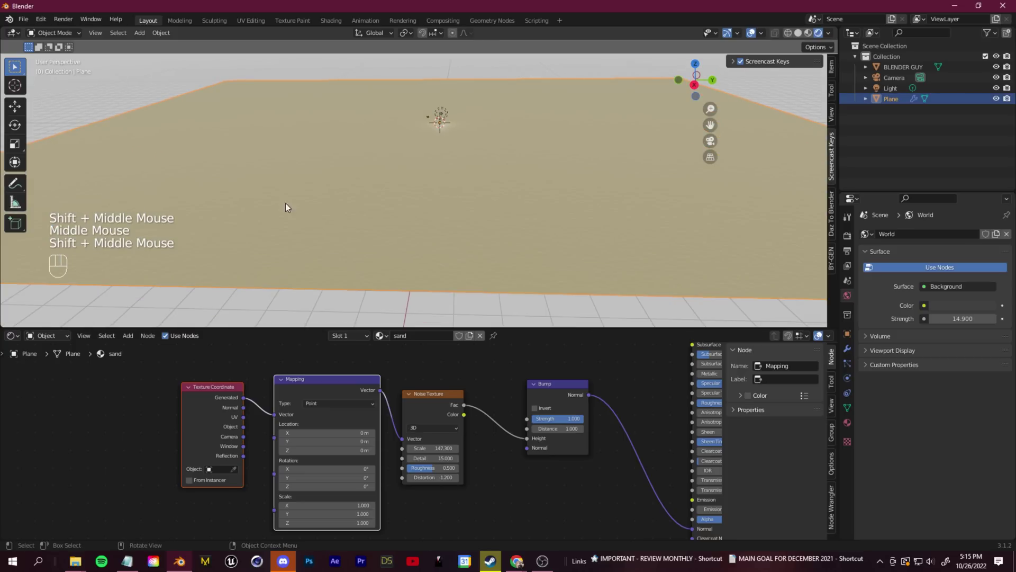
# Add a Displace modifier to the floor with a new texture.
pyautogui.click(850, 342)
pyautogui.moveTo(851, 355); pyautogui.dragTo(512, 289)
pyautogui.middleClick(512, 289)
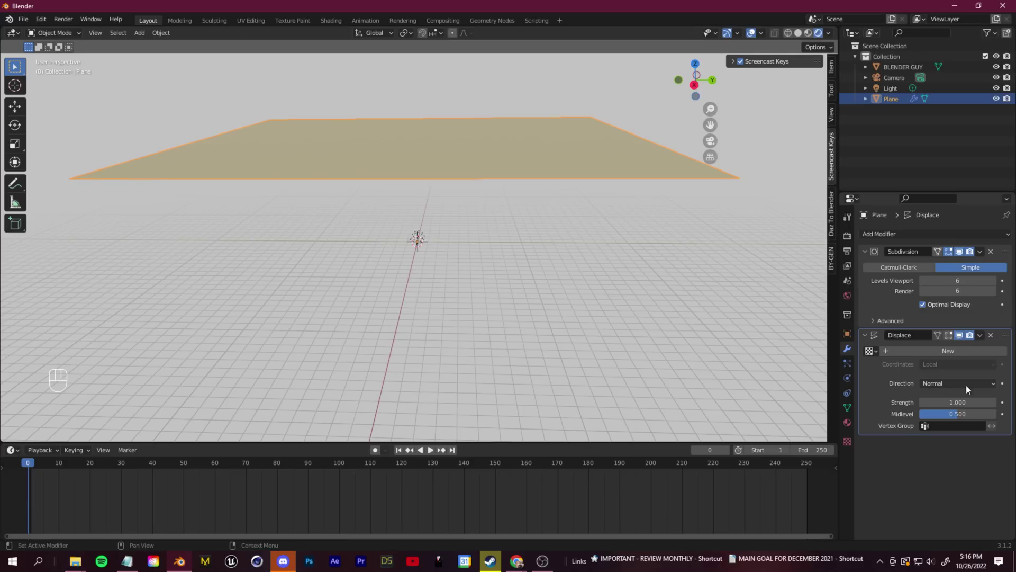
pyautogui.click(932, 357)
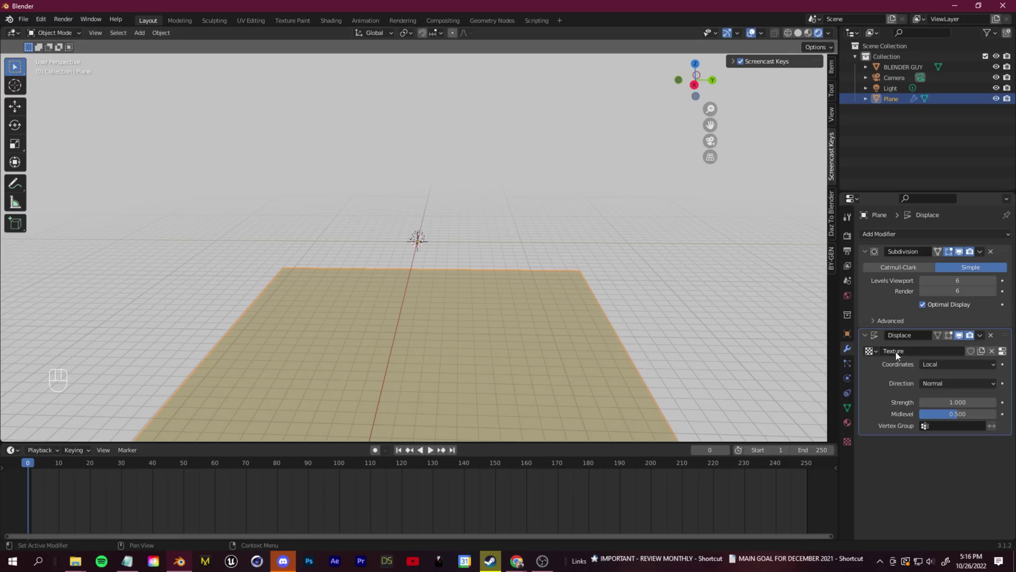
pyautogui.click(851, 449)
# Set the displacement texture type to Voronoi, pushing the plane into jagged spikes.
pyautogui.moveTo(502, 353); pyautogui.dragTo(521, 273)
pyautogui.scroll(3)
pyautogui.moveTo(967, 272); pyautogui.dragTo(927, 402)
pyautogui.scroll(-3)
pyautogui.moveTo(475, 159); pyautogui.dragTo(451, 282)
pyautogui.middleClick(477, 215)
pyautogui.scroll(-3)
pyautogui.scroll(3)
pyautogui.moveTo(512, 317); pyautogui.dragTo(532, 223)
pyautogui.moveTo(528, 250); pyautogui.dragTo(521, 281)
pyautogui.scroll(-3)
pyautogui.scroll(3)
pyautogui.scroll(-3)
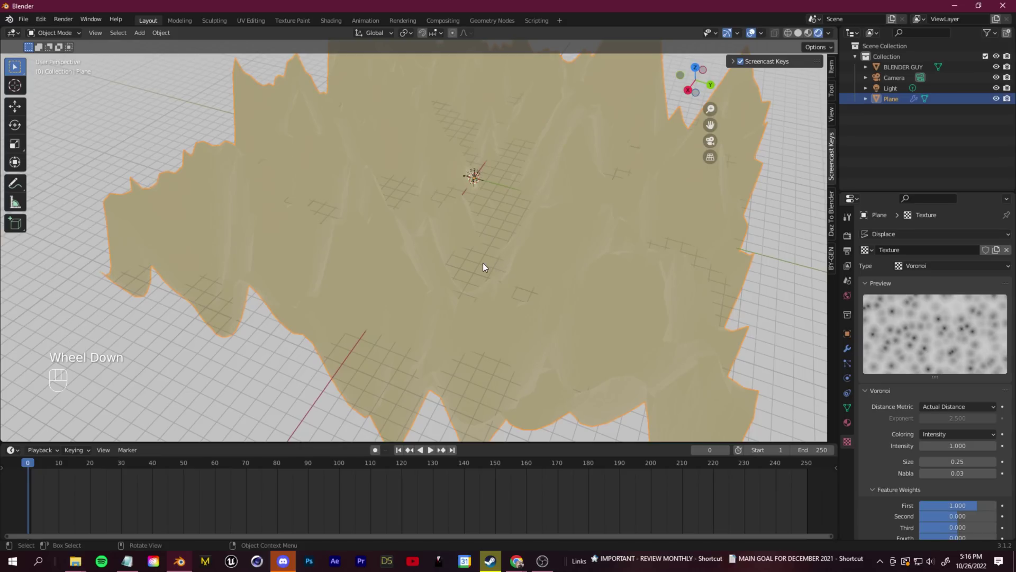
# Tune the Voronoi texture (size 0.71, feature weights) so the floor becomes rolling dunes.
pyautogui.middleClick(724, 284)
pyautogui.scroll(-3)
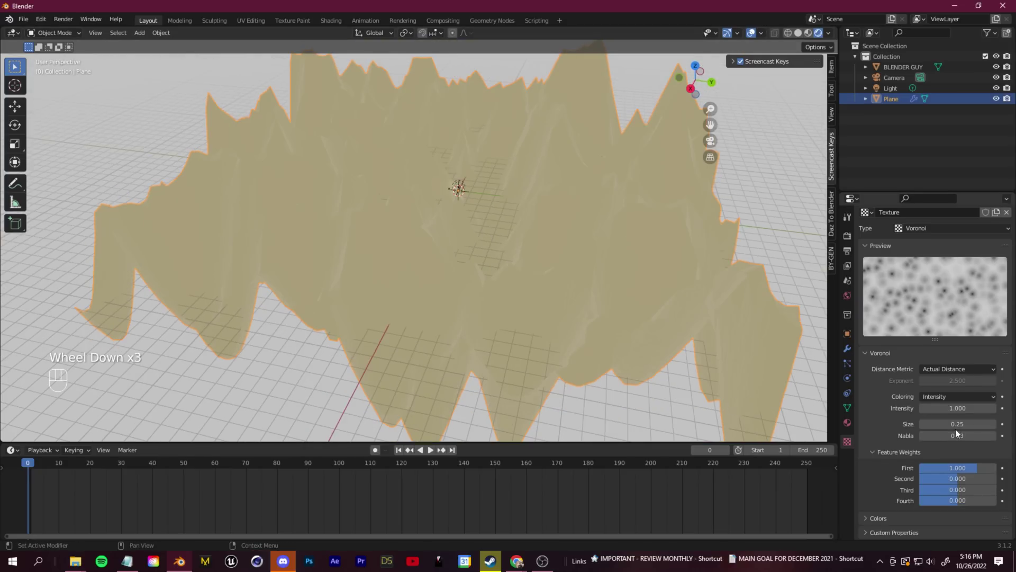
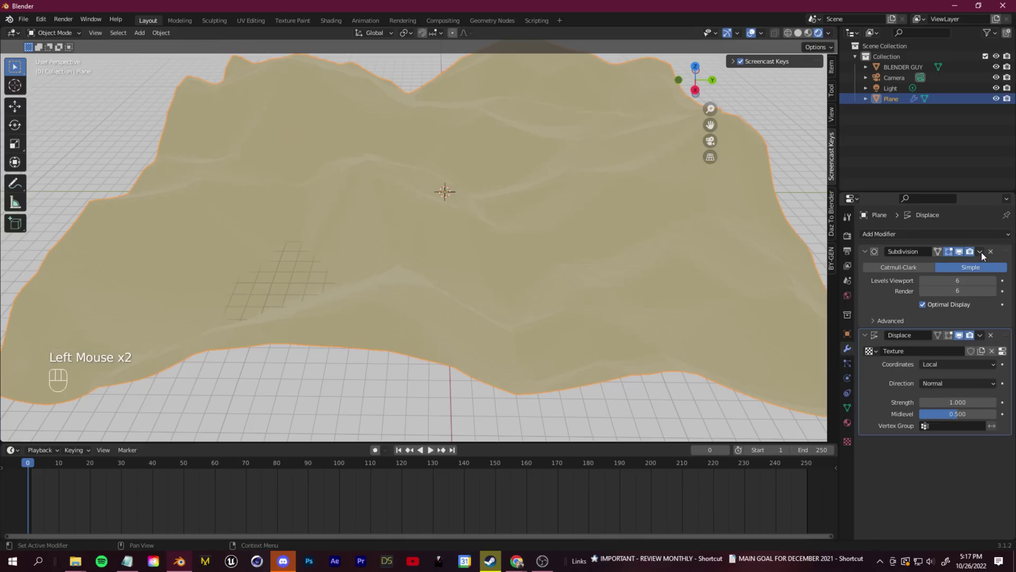
pyautogui.scroll(-3)
# Replace the old modifiers with a Catmull-Clark Subdivision Surface at level 3.
pyautogui.middleClick(479, 264)
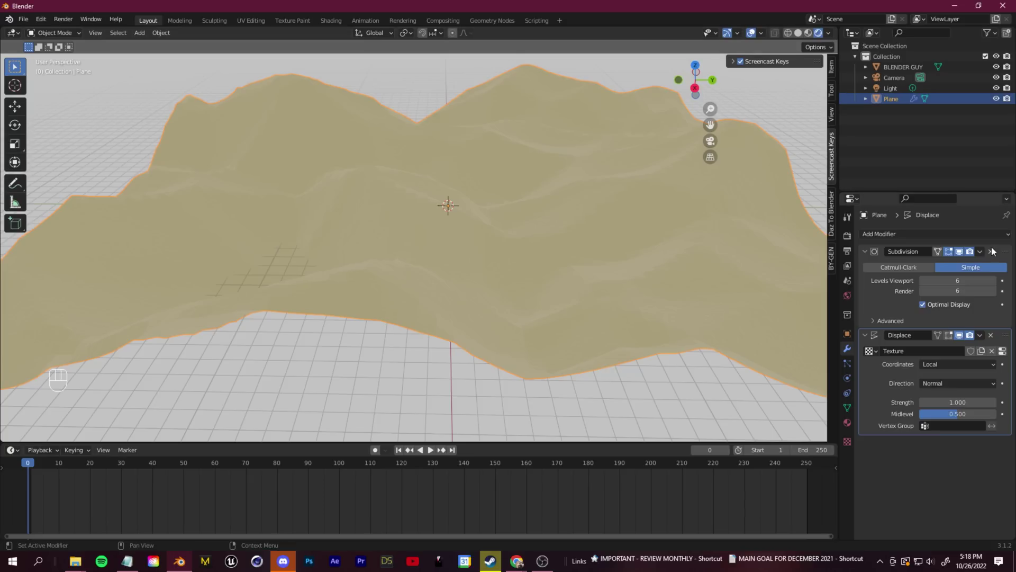
pyautogui.moveTo(984, 257); pyautogui.dragTo(978, 269)
pyautogui.moveTo(987, 254); pyautogui.dragTo(969, 267)
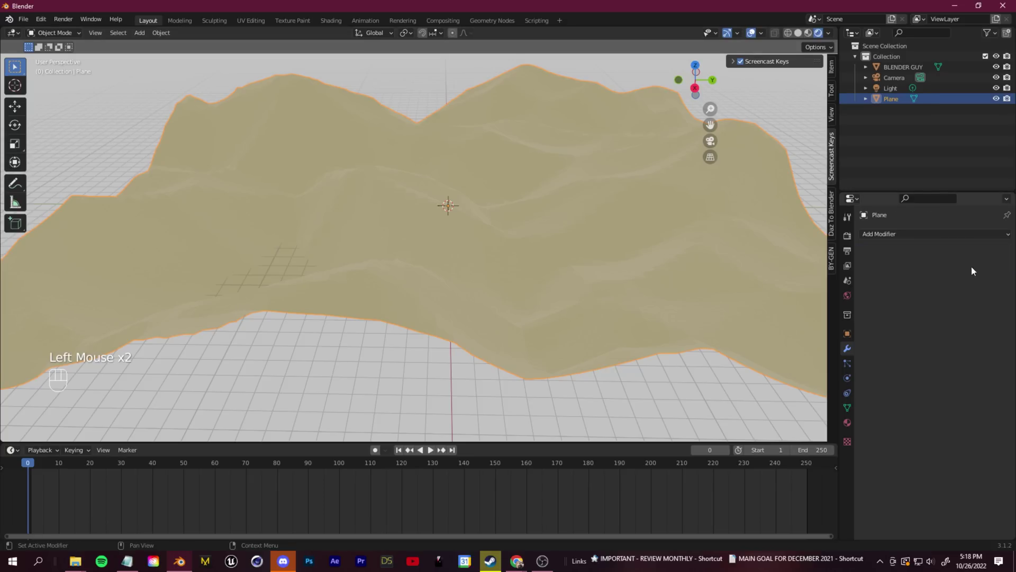
pyautogui.moveTo(908, 237); pyautogui.dragTo(817, 431)
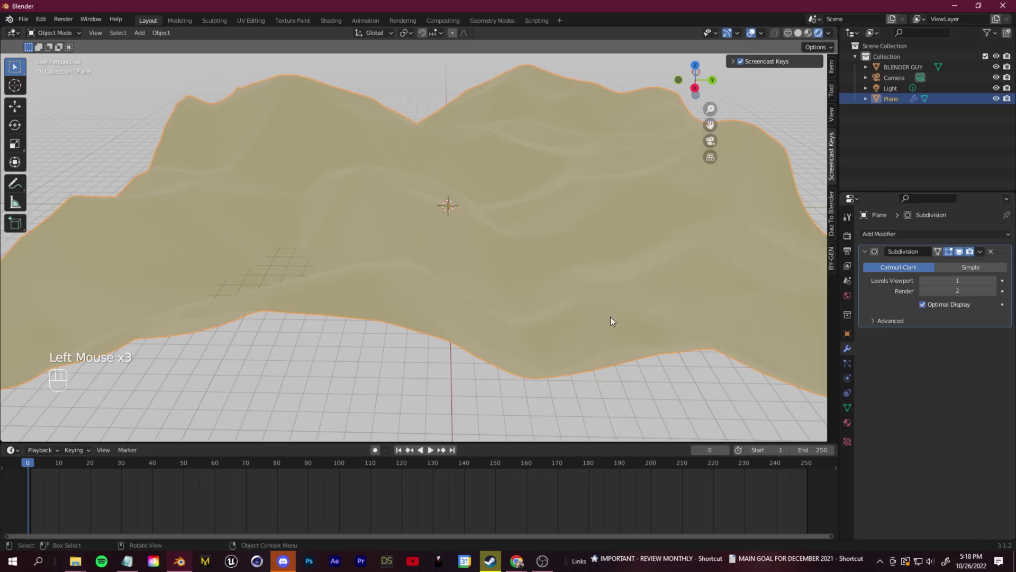
pyautogui.click(998, 287)
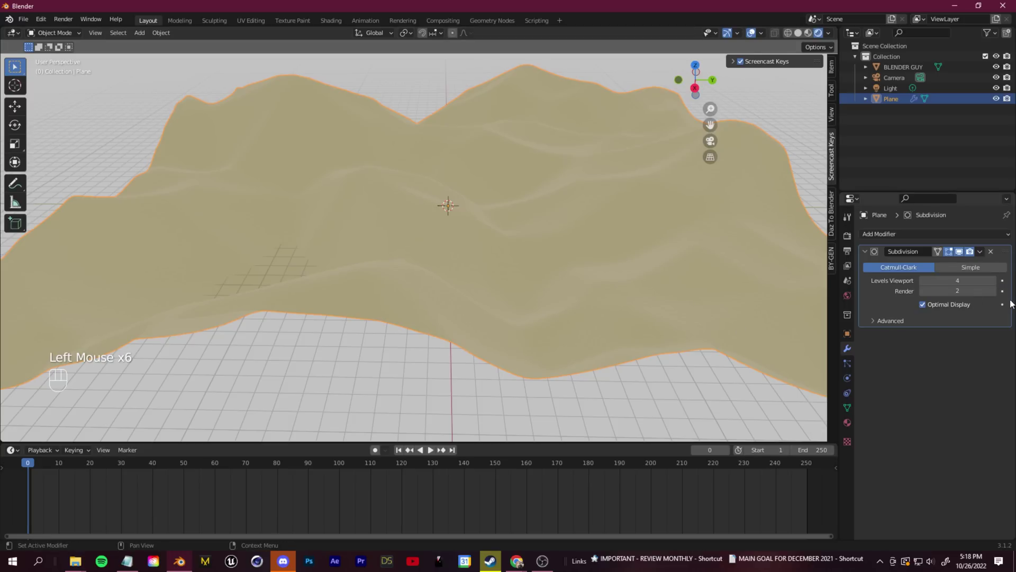
pyautogui.click(998, 296)
pyautogui.click(999, 297)
# Undo several steps to bring back the displaced dune shape under the new subdivision.
pyautogui.scroll(3)
pyautogui.middleClick(636, 273)
pyautogui.scroll(-3)
pyautogui.press('ctrl+z')
pyautogui.press('ctrl+z')
pyautogui.press('ctrl+z')
pyautogui.press('ctrl+z')
pyautogui.press('ctrl+z')
pyautogui.press('ctrl+z')
pyautogui.press('ctrl+z')
pyautogui.press('ctrl+z')
# Orbit and zoom low over the plane to inspect the smoothed sand dunes.
pyautogui.moveTo(984, 253); pyautogui.dragTo(825, 432)
pyautogui.middleClick(511, 264)
pyautogui.click(512, 266)
pyautogui.moveTo(512, 267); pyautogui.dragTo(471, 312)
pyautogui.moveTo(572, 313); pyautogui.dragTo(450, 297)
pyautogui.scroll(-3)
pyautogui.scroll(3)
pyautogui.moveTo(545, 255); pyautogui.dragTo(549, 263)
pyautogui.scroll(-3)
pyautogui.moveTo(507, 213); pyautogui.dragTo(501, 243)
pyautogui.moveTo(527, 266); pyautogui.dragTo(546, 206)
pyautogui.scroll(-3)
pyautogui.scroll(3)
pyautogui.scroll(-3)
pyautogui.middleClick(514, 273)
pyautogui.scroll(-3)
pyautogui.scroll(3)
# Adjust the subdivision modifier entry and bring up the Render Properties.
pyautogui.doubleClick(851, 244)
pyautogui.click(965, 241)
pyautogui.click(930, 215)
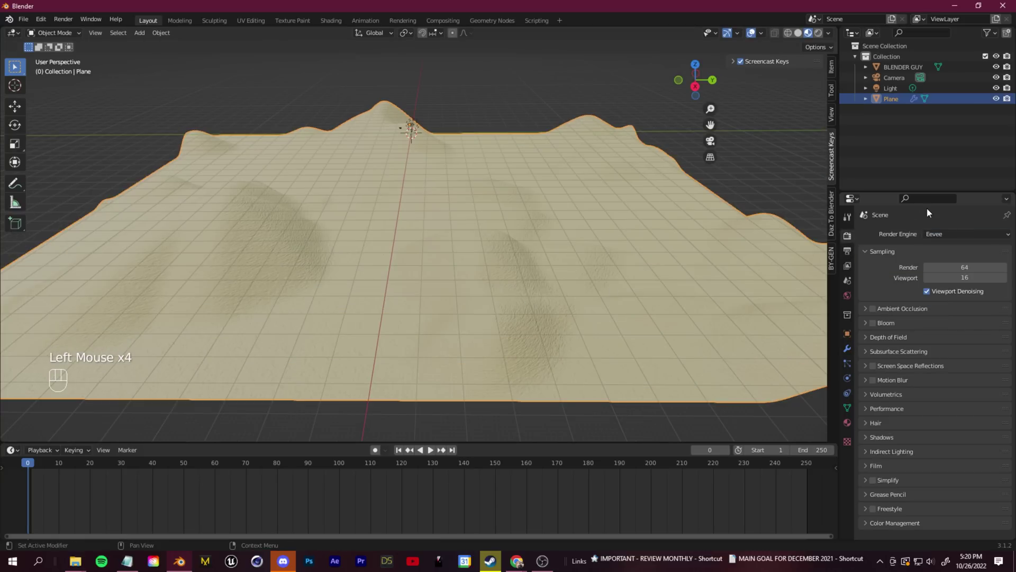
# Switch the render engine to Cycles on GPU Compute.
pyautogui.moveTo(957, 238); pyautogui.dragTo(918, 248)
pyautogui.moveTo(949, 239); pyautogui.dragTo(944, 277)
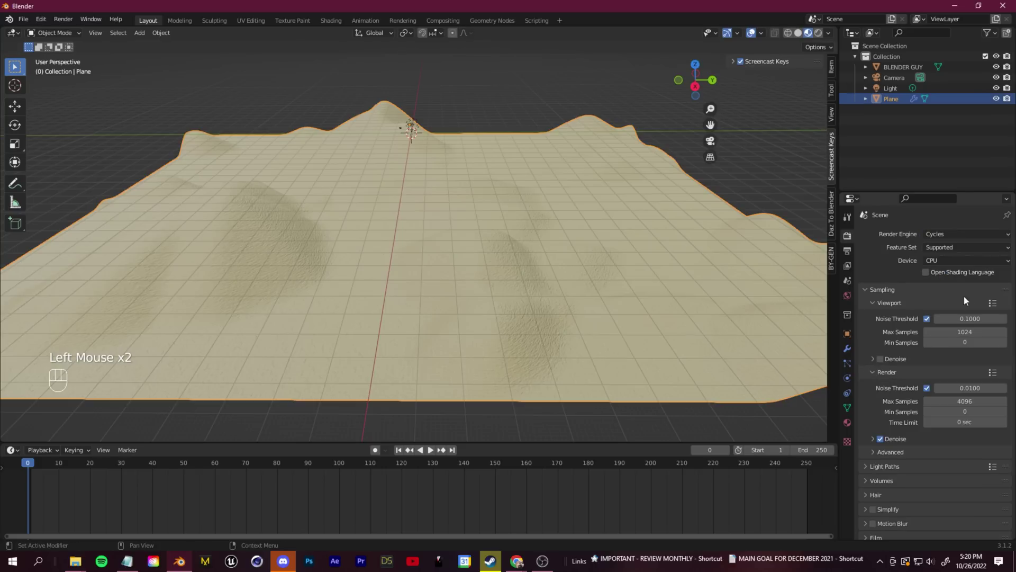
pyautogui.moveTo(956, 262); pyautogui.dragTo(951, 290)
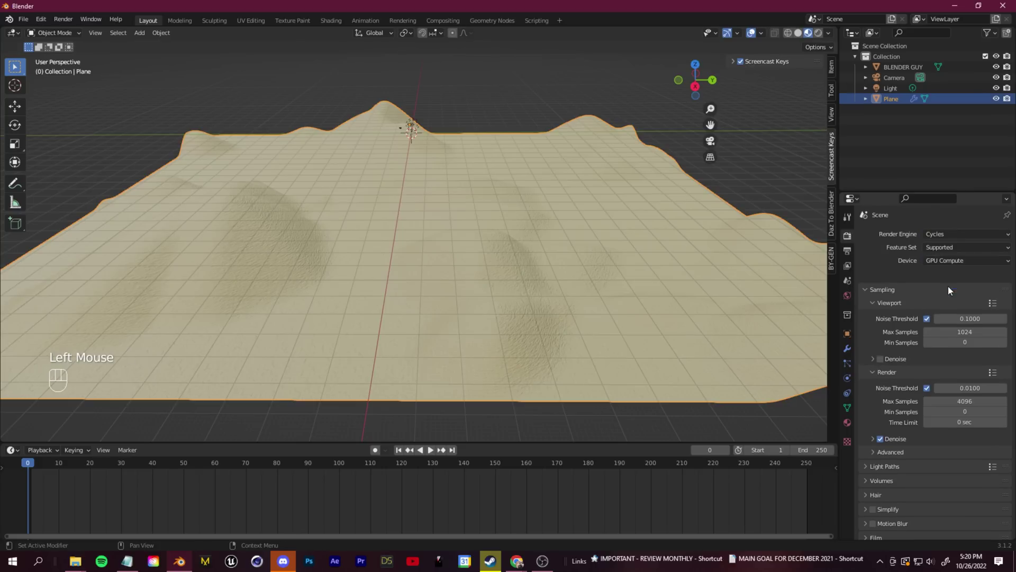
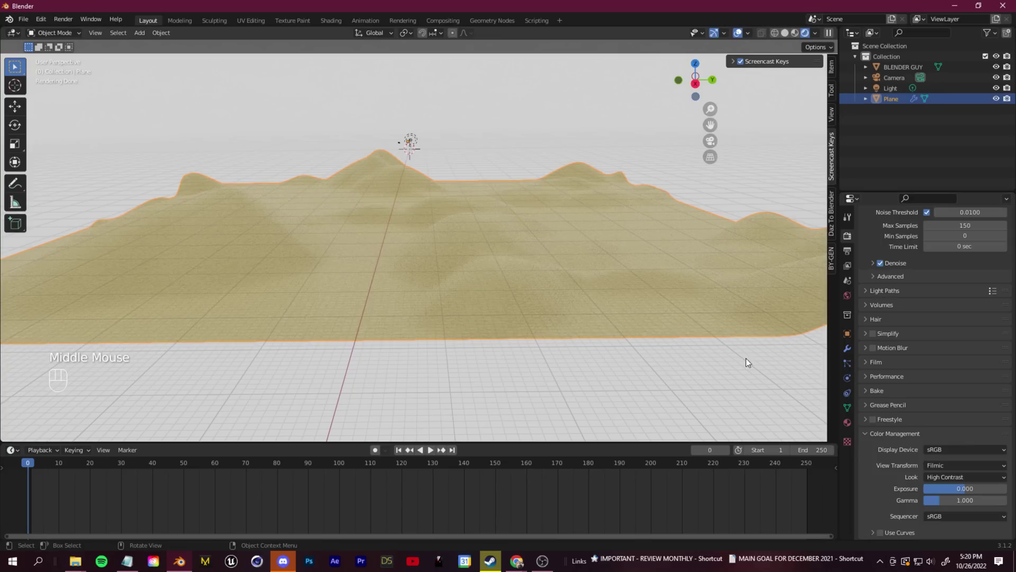
# Set 150 max samples with High Contrast look and bring up World Properties.
pyautogui.scroll(3)
pyautogui.moveTo(957, 236); pyautogui.dragTo(951, 246)
pyautogui.click(878, 314)
pyautogui.moveTo(853, 299); pyautogui.dragTo(724, 245)
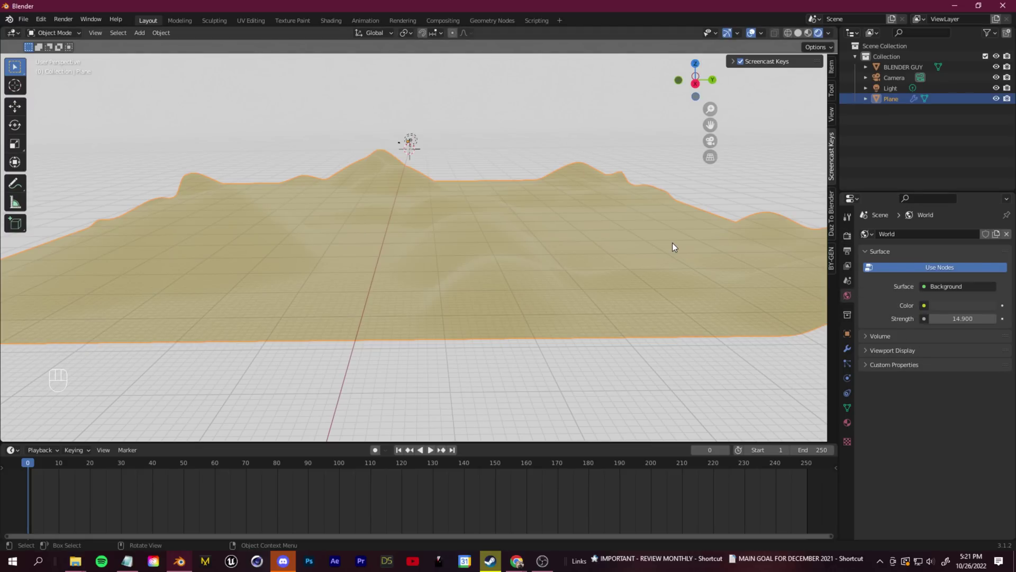
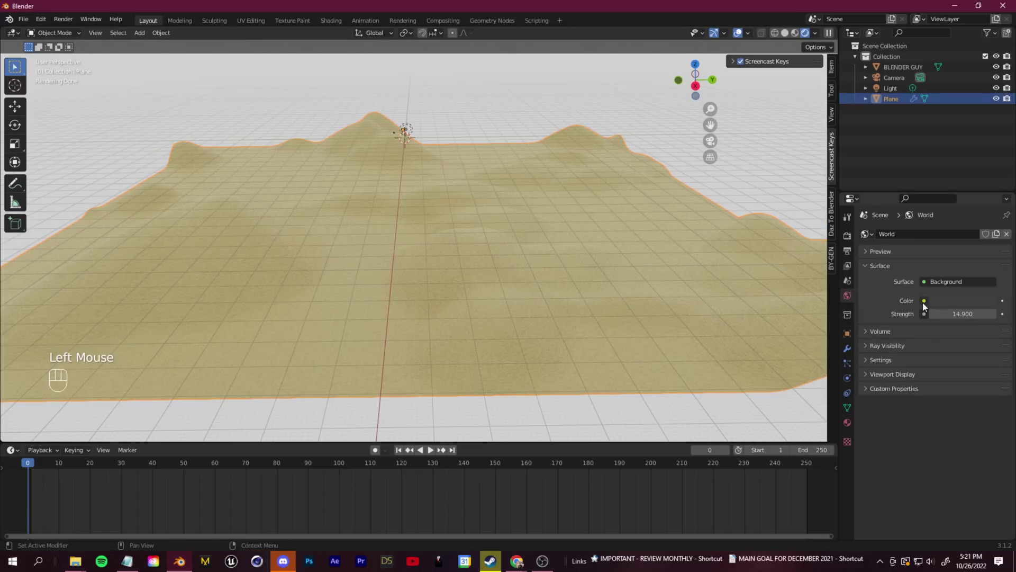
# Drive the world colour with a Nishita Sky Texture, large low sun, strength lowered to 0.3.
pyautogui.click(926, 305)
pyautogui.moveTo(926, 304); pyautogui.dragTo(729, 418)
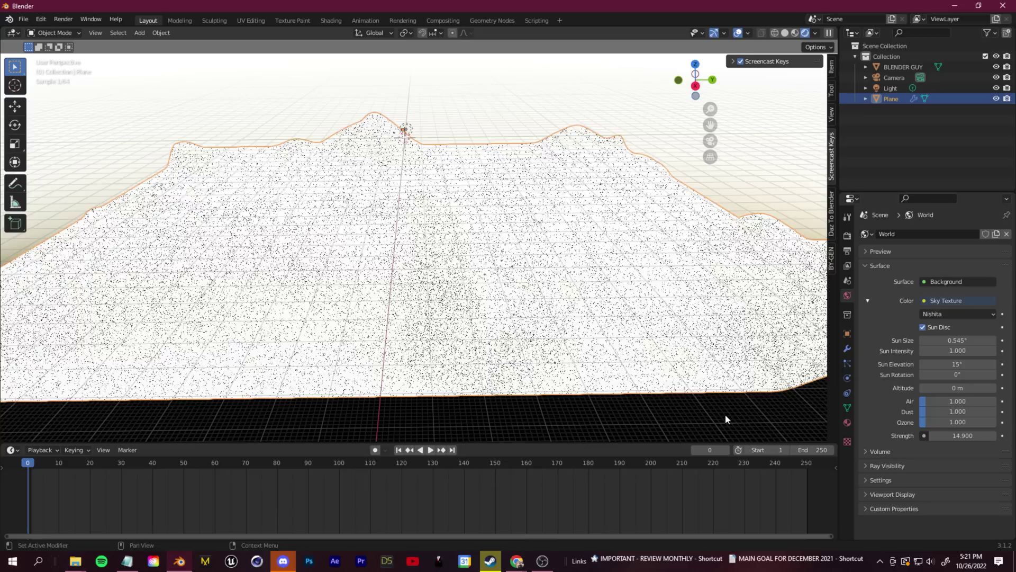
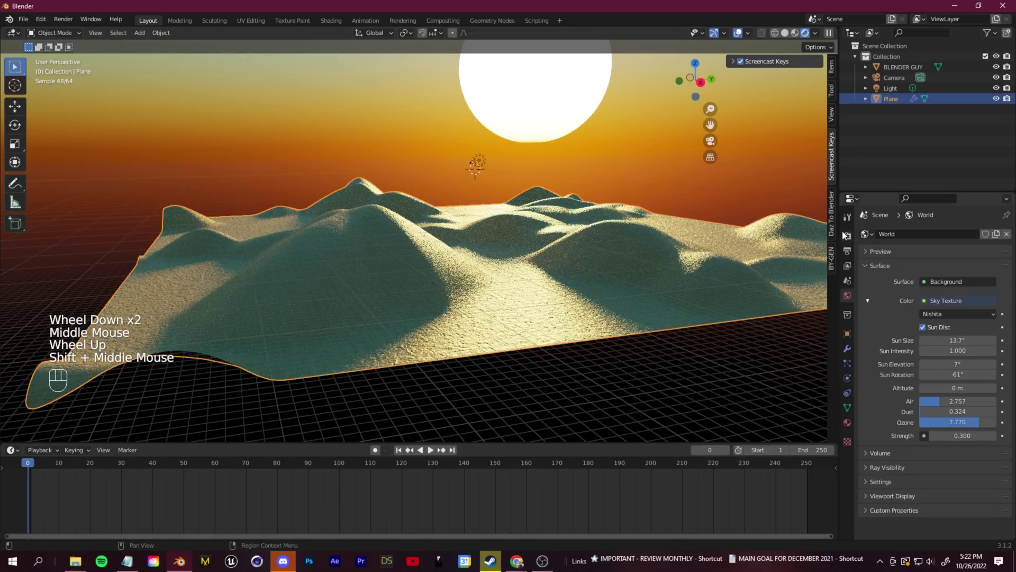
pyautogui.click(850, 242)
pyautogui.scroll(-3)
pyautogui.click(870, 403)
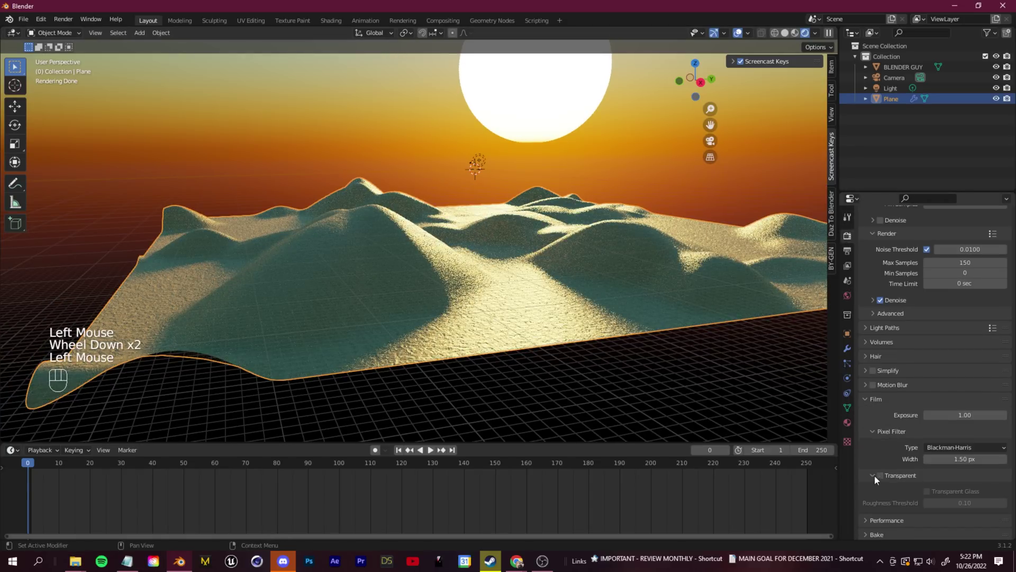
# Enable Film > Transparent and revisit the world sky settings while checking the dunes.
pyautogui.click(884, 475)
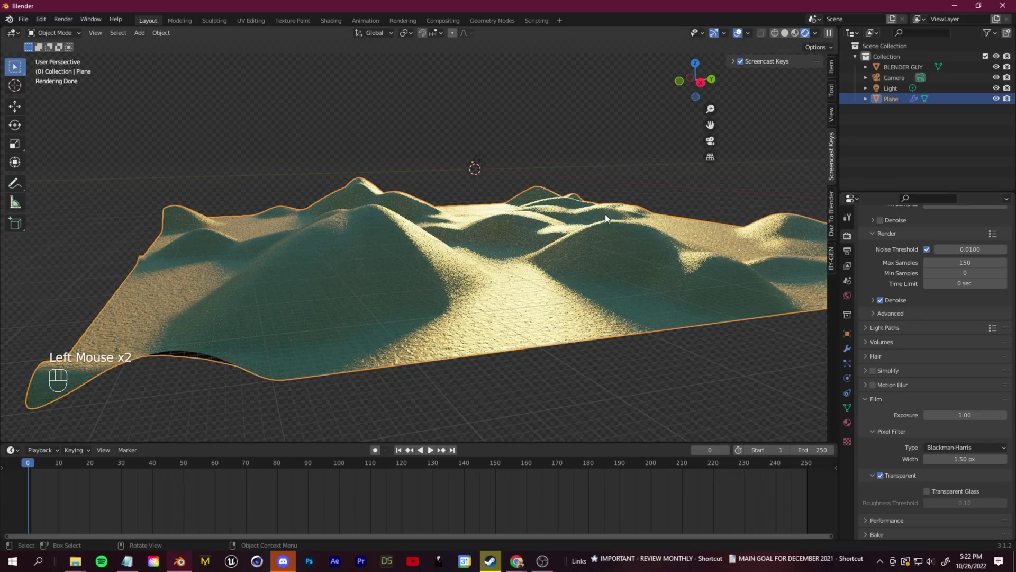
pyautogui.moveTo(853, 324); pyautogui.dragTo(848, 297)
pyautogui.click(848, 297)
pyautogui.scroll(-3)
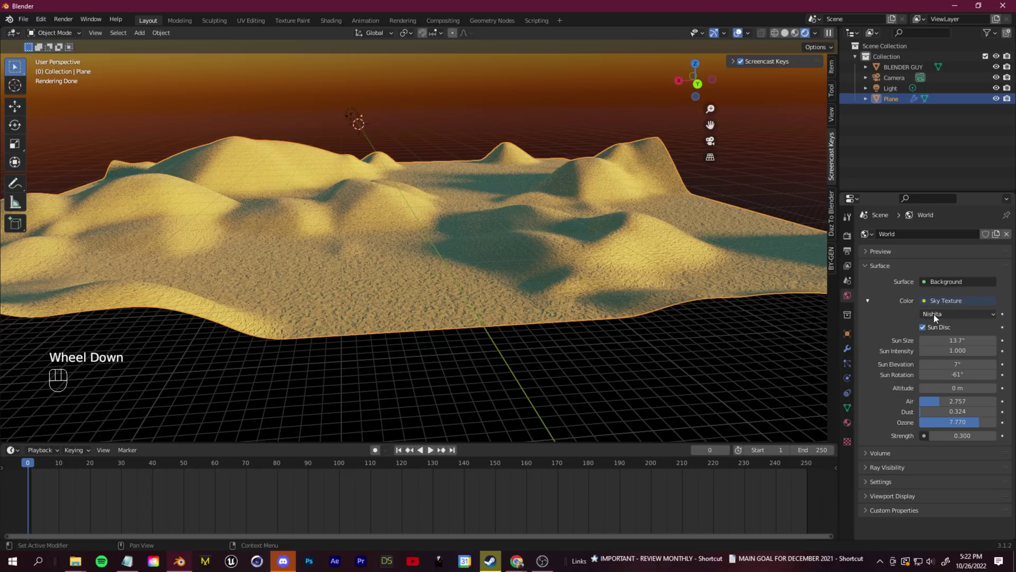
pyautogui.moveTo(965, 320); pyautogui.dragTo(954, 329)
pyautogui.moveTo(944, 316); pyautogui.dragTo(949, 352)
# Set up the BLENDER GUY video material in the Shader Editor.
pyautogui.middleClick(827, 47)
pyautogui.scroll(-3)
pyautogui.click(799, 36)
pyautogui.scroll(3)
pyautogui.middleClick(395, 292)
pyautogui.scroll(-3)
pyautogui.middleClick(484, 247)
pyautogui.click(907, 68)
pyautogui.scroll(-3)
pyautogui.scroll(3)
pyautogui.middleClick(426, 326)
pyautogui.scroll(-3)
# Scale the dune plane to 200, split the viewport and save the scene as tut.blend.
pyautogui.scroll(-3)
pyautogui.moveTo(584, 233); pyautogui.dragTo(548, 227)
pyautogui.scroll(3)
pyautogui.moveTo(424, 142); pyautogui.dragTo(461, 224)
pyautogui.middleClick(532, 281)
pyautogui.scroll(-3)
pyautogui.moveTo(463, 275); pyautogui.dragTo(472, 322)
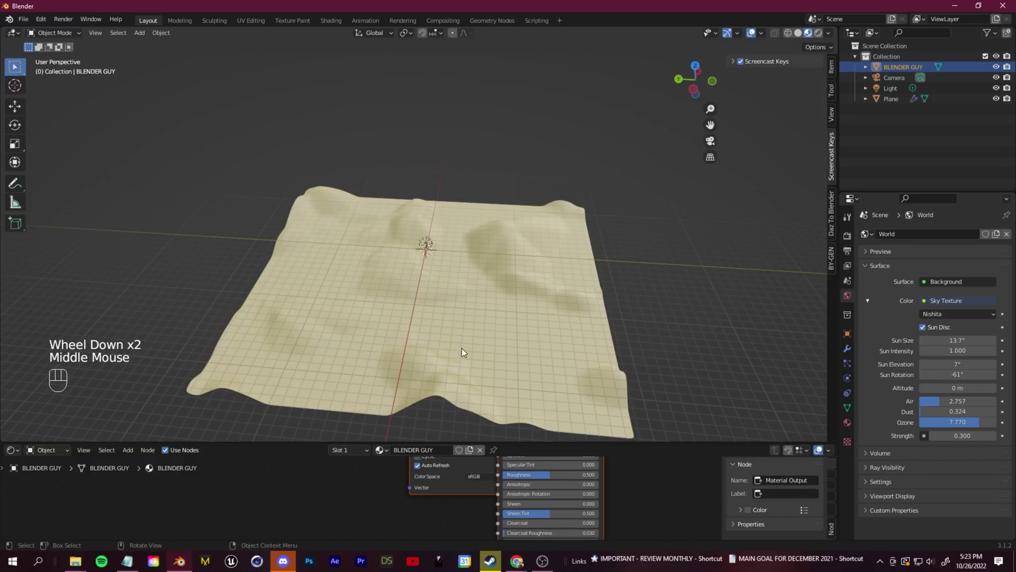
pyautogui.scroll(3)
pyautogui.click(416, 403)
pyautogui.scroll(-3)
pyautogui.scroll(3)
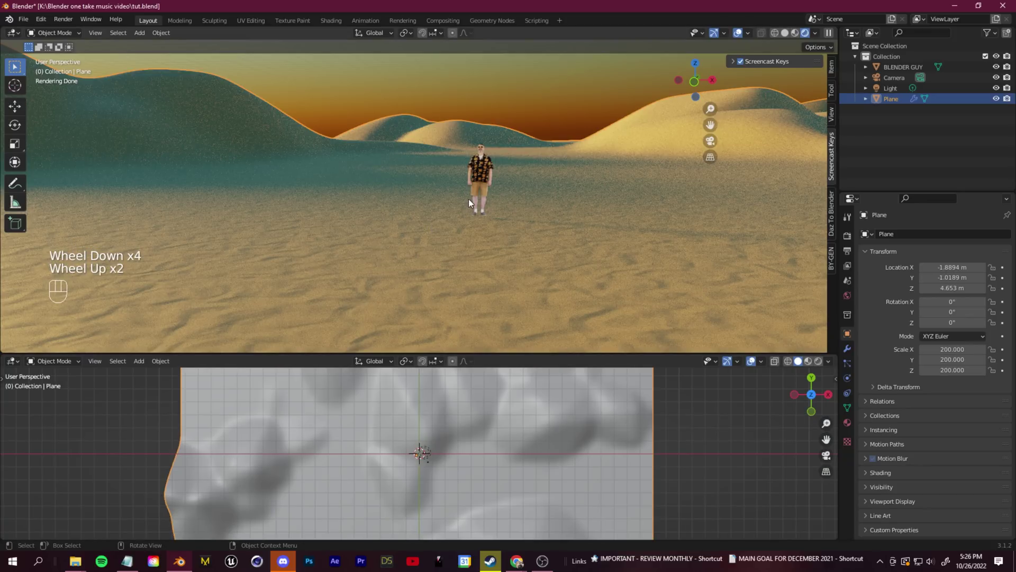
# Add a second camera framing BLENDER GUY against the dunes and select the dune plane.
pyautogui.press('shift+a')
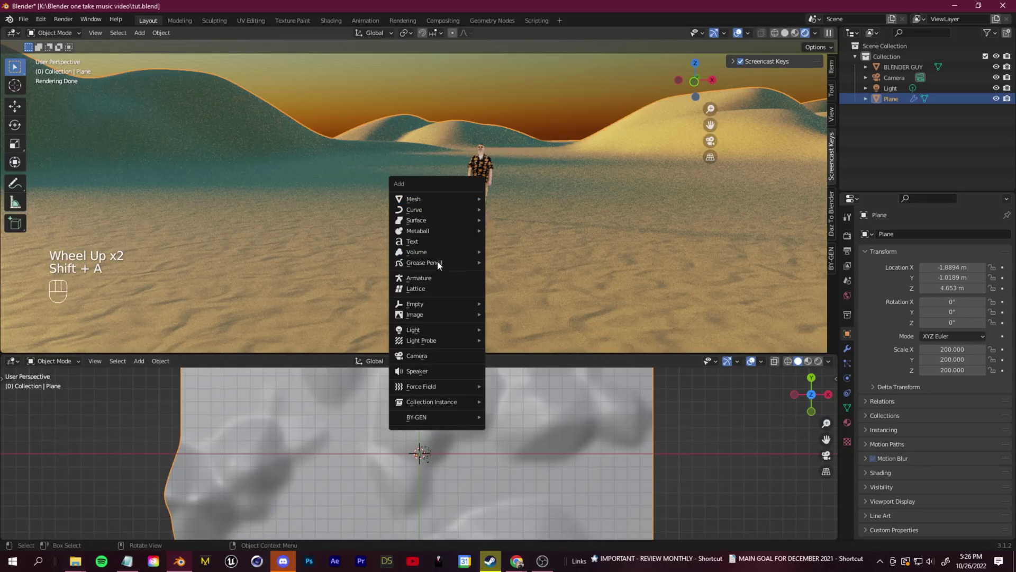
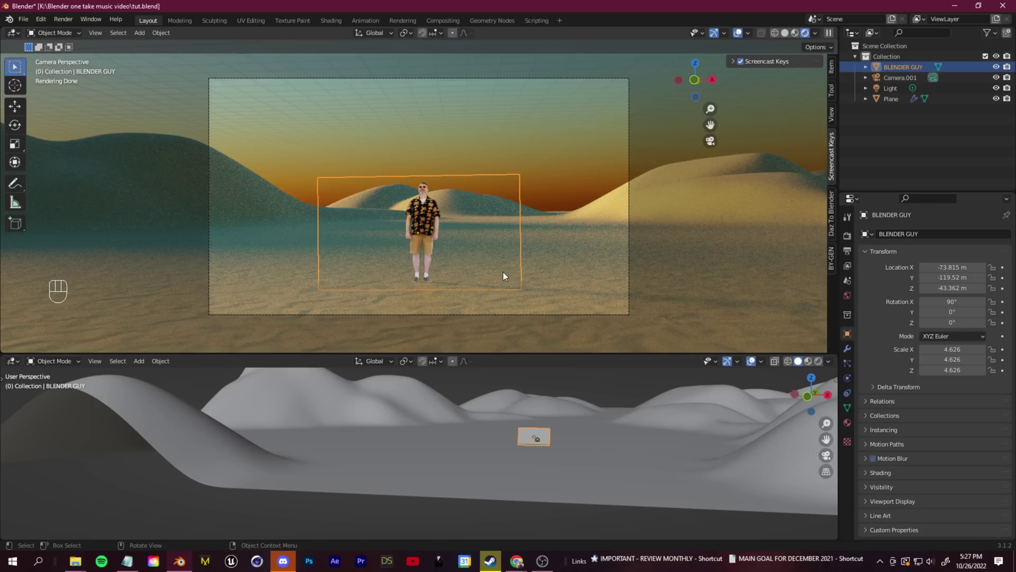
pyautogui.click(605, 295)
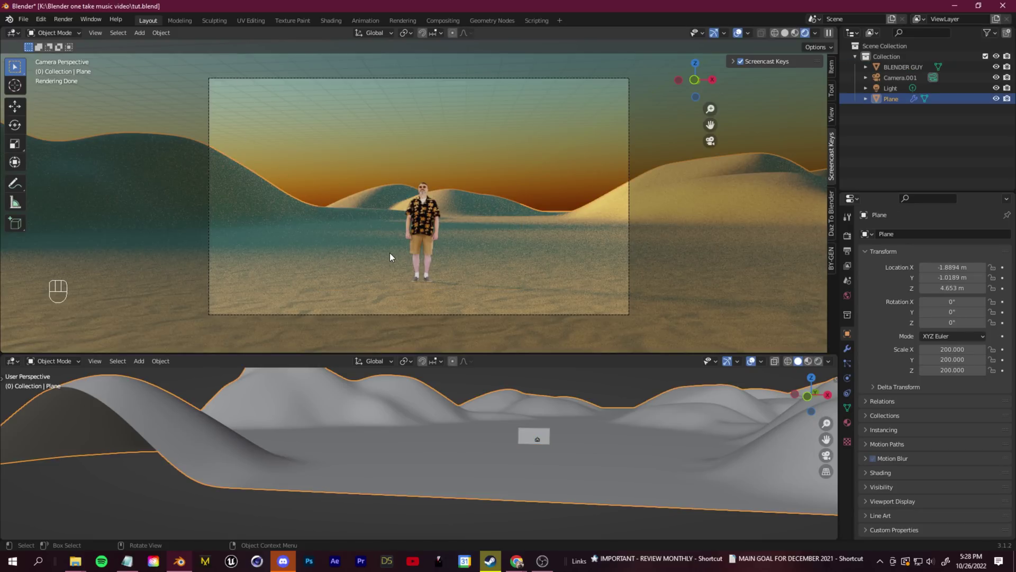
pyautogui.middleClick(624, 473)
pyautogui.scroll(-3)
pyautogui.moveTo(590, 496); pyautogui.dragTo(555, 435)
pyautogui.scroll(3)
pyautogui.scroll(-3)
pyautogui.moveTo(569, 420); pyautogui.dragTo(632, 462)
# Close in on the dune plane in the lower view and enter Edit Mode on its mesh.
pyautogui.middleClick(622, 469)
pyautogui.moveTo(648, 484); pyautogui.dragTo(666, 424)
pyautogui.moveTo(671, 420); pyautogui.dragTo(676, 386)
pyautogui.moveTo(668, 388); pyautogui.dragTo(644, 456)
pyautogui.scroll(3)
pyautogui.moveTo(643, 470); pyautogui.dragTo(616, 421)
pyautogui.scroll(-3)
pyautogui.middleClick(617, 423)
pyautogui.moveTo(619, 481); pyautogui.dragTo(621, 453)
pyautogui.press('Tab')
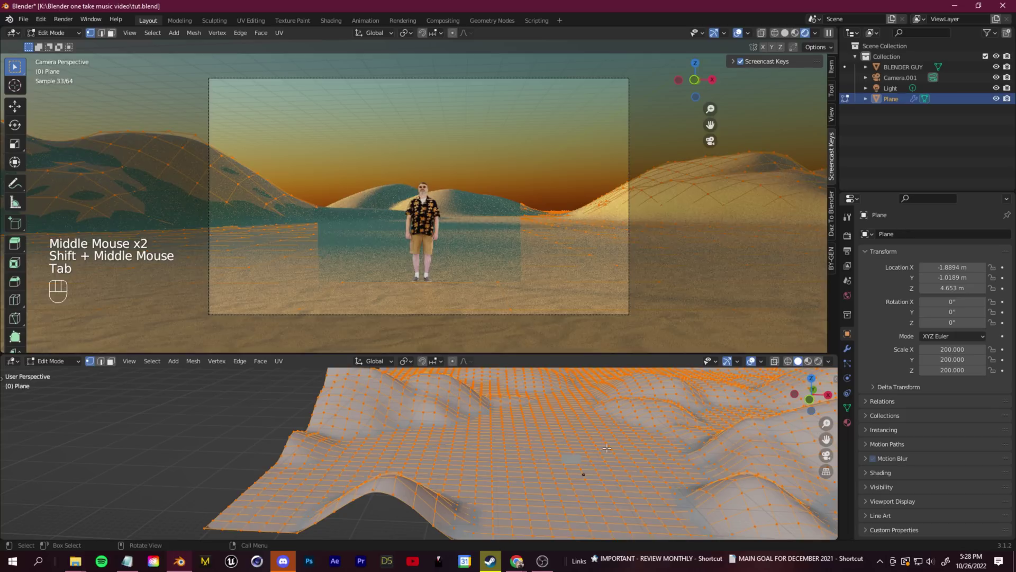
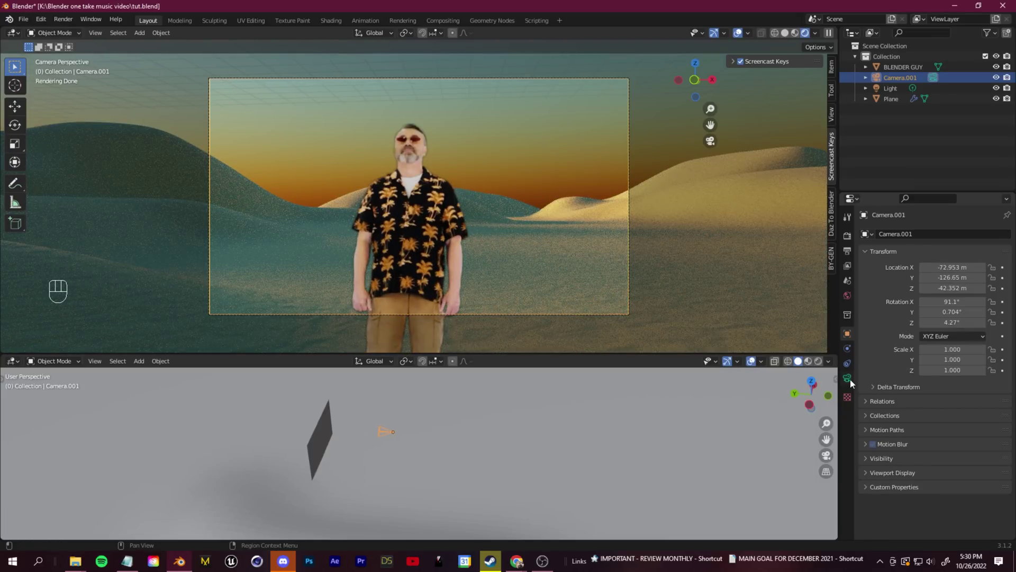
# Enable camera depth of field focused on BLENDER GUY with F-Stop 1.8.
pyautogui.click(852, 382)
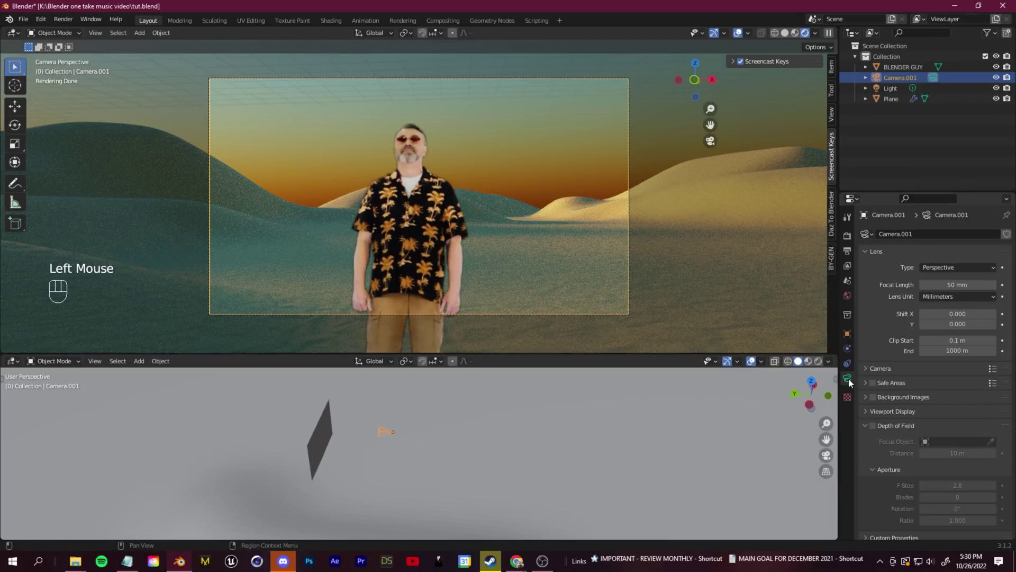
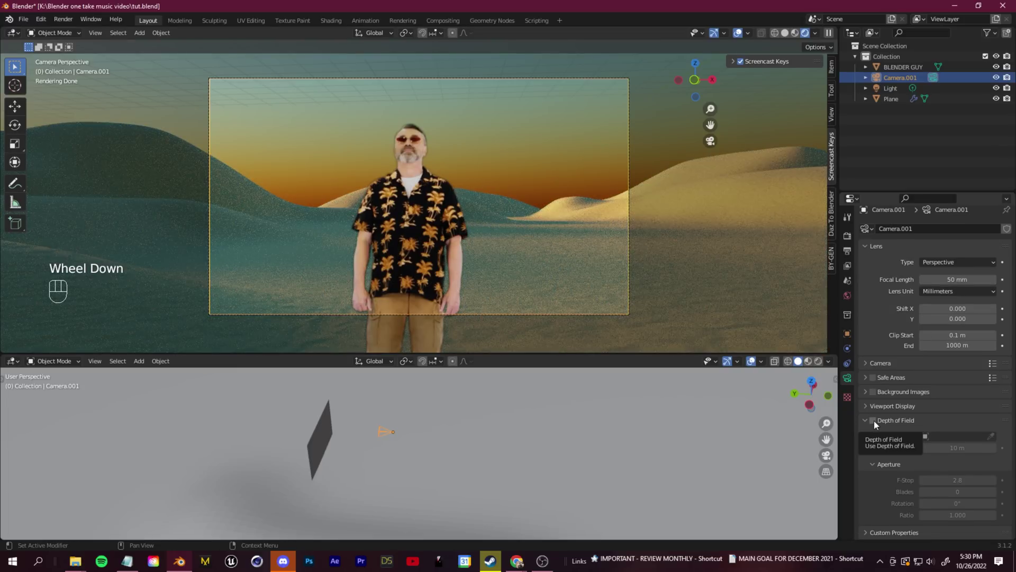
pyautogui.click(880, 430)
pyautogui.click(995, 439)
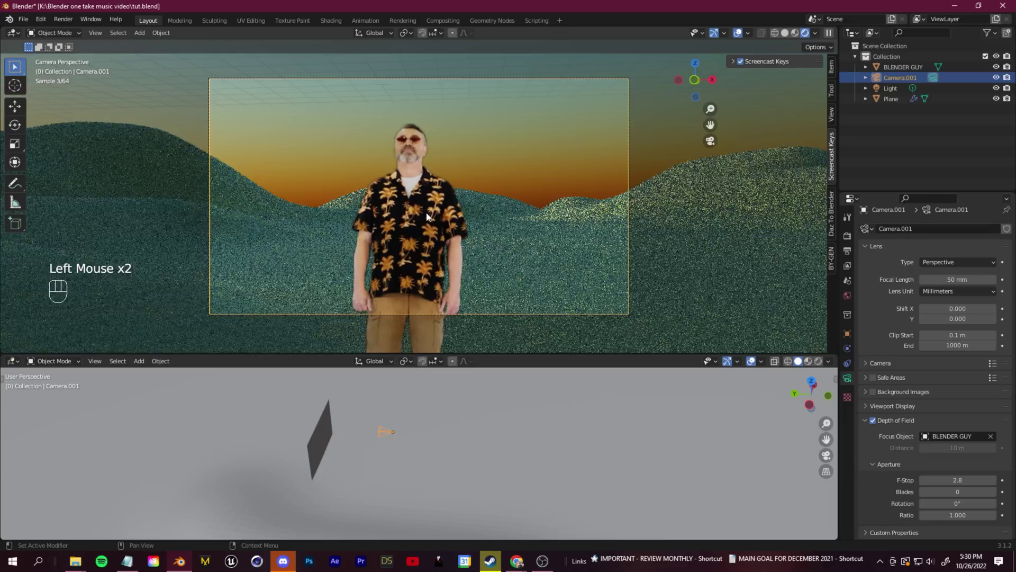
pyautogui.scroll(-3)
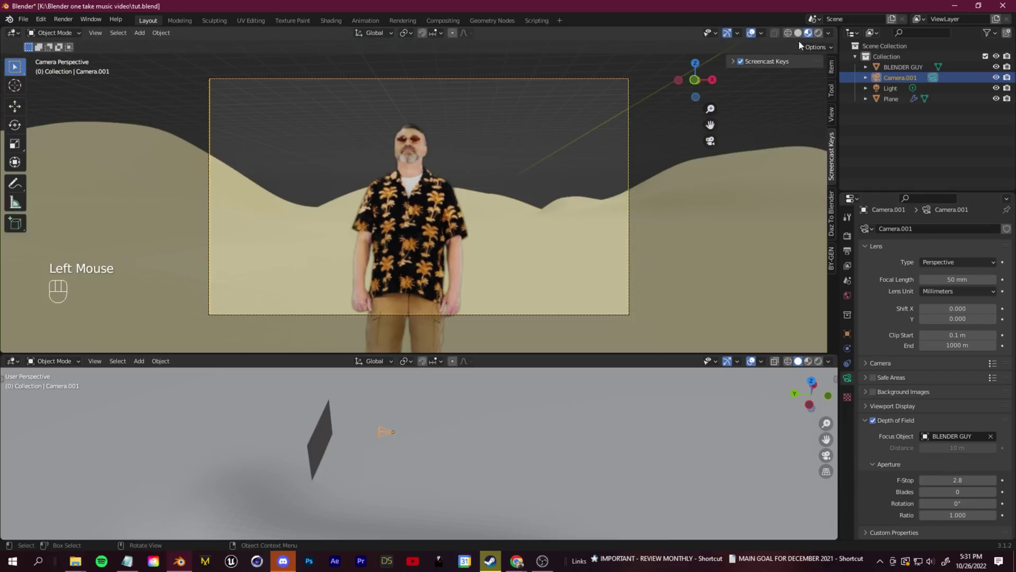
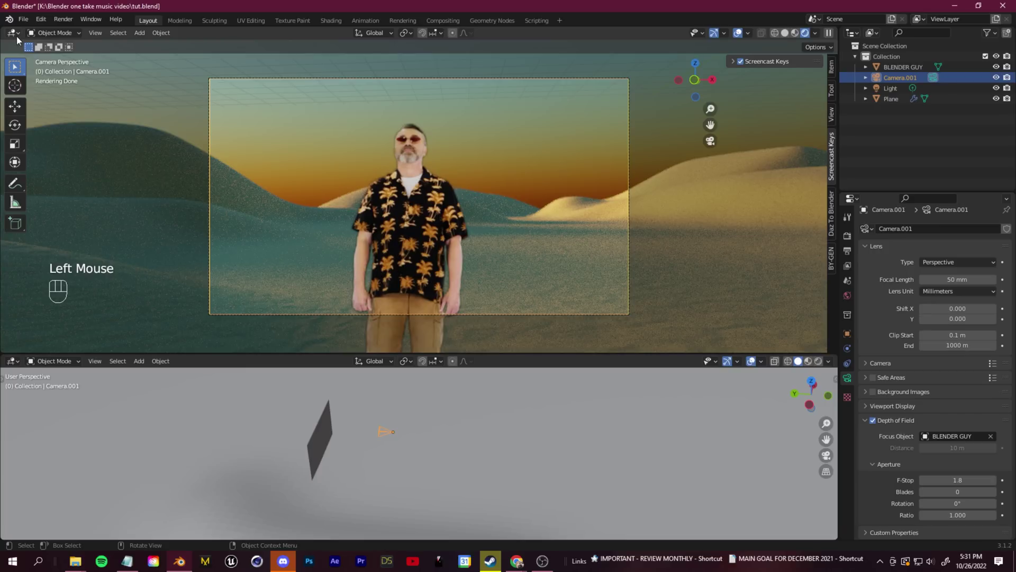
# Turn the upper view into a Dope Sheet and set the playhead to the start frame.
pyautogui.moveTo(16, 38); pyautogui.dragTo(171, 92)
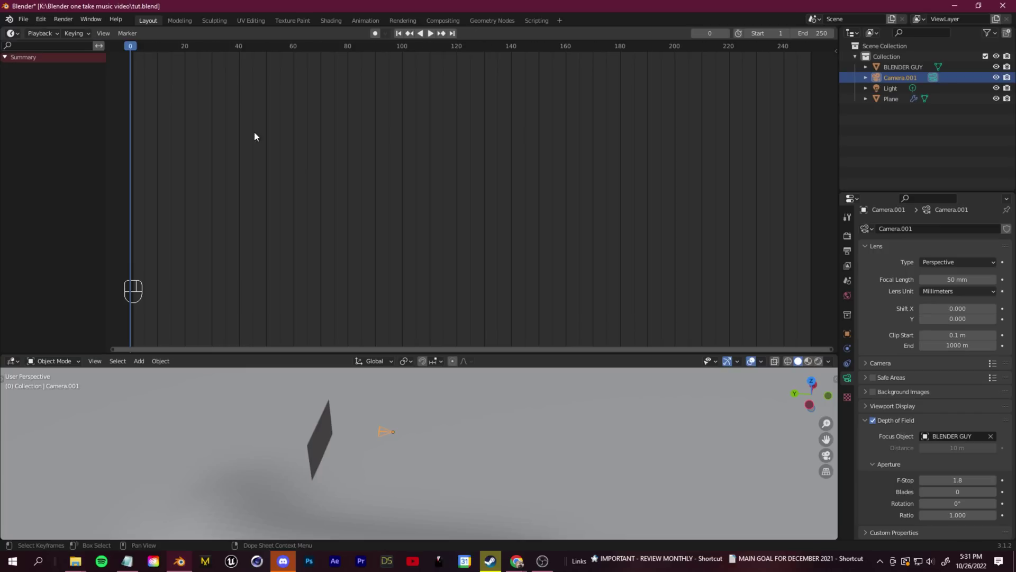
pyautogui.scroll(-3)
pyautogui.moveTo(376, 444); pyautogui.dragTo(391, 432)
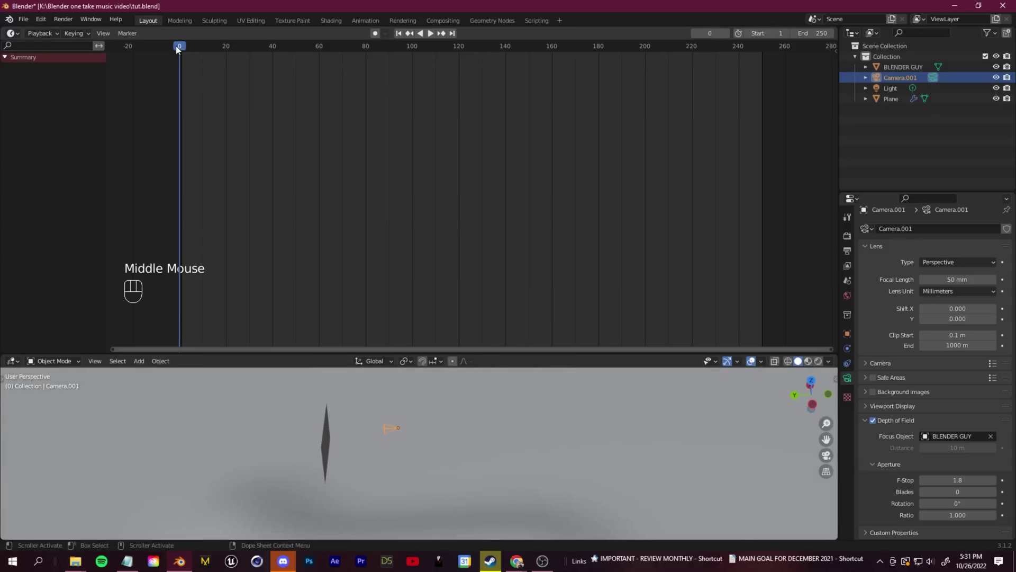
pyautogui.click(904, 80)
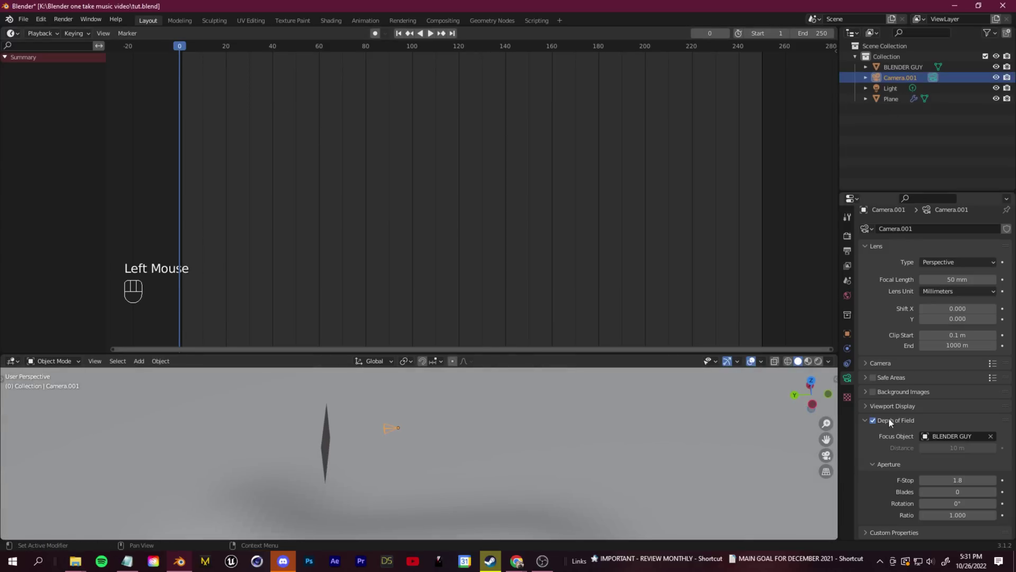
# Keyframe Camera.001's location, rotation and scale at frame 0, then jump to frame 250.
pyautogui.click(849, 337)
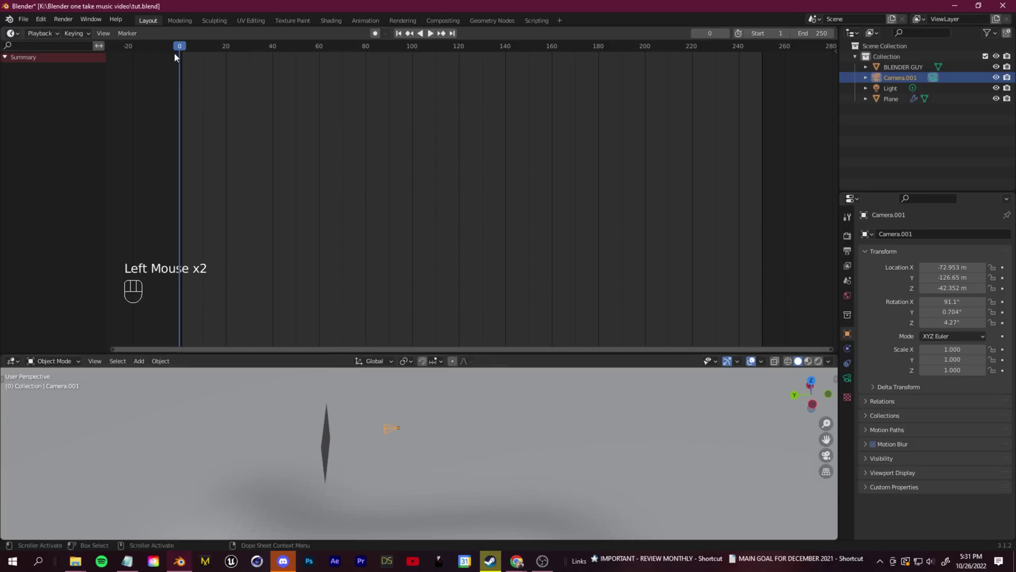
pyautogui.moveTo(1006, 274); pyautogui.dragTo(1010, 387)
pyautogui.moveTo(186, 51); pyautogui.dragTo(698, 112)
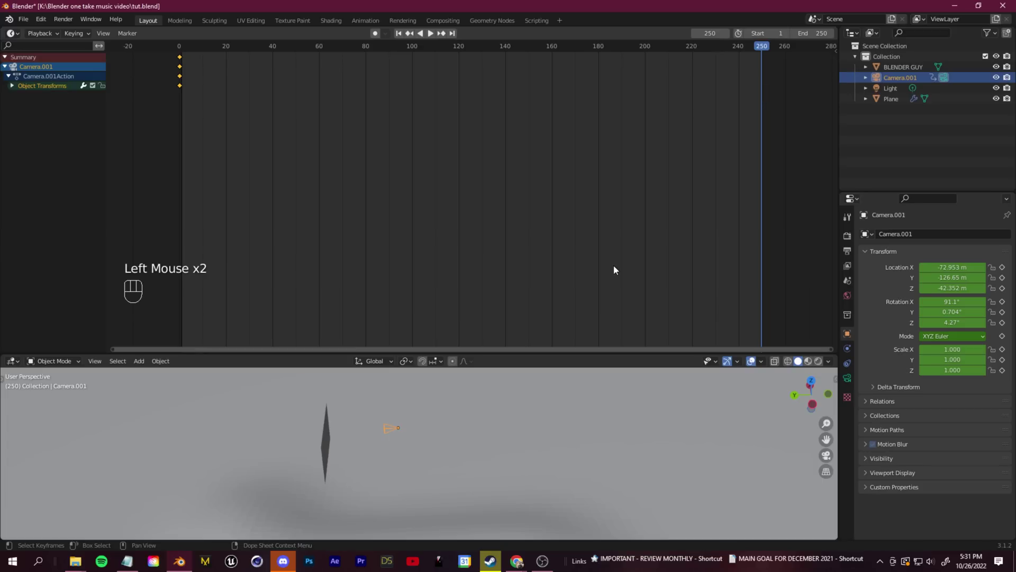
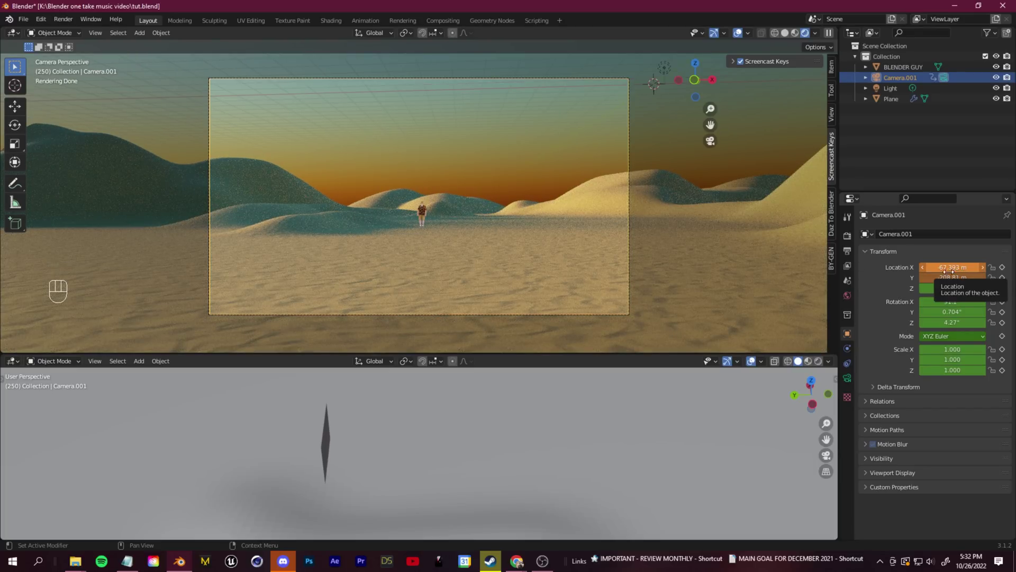
# Keyframe Camera.001's far-back location at frame 250.
pyautogui.click(1006, 273)
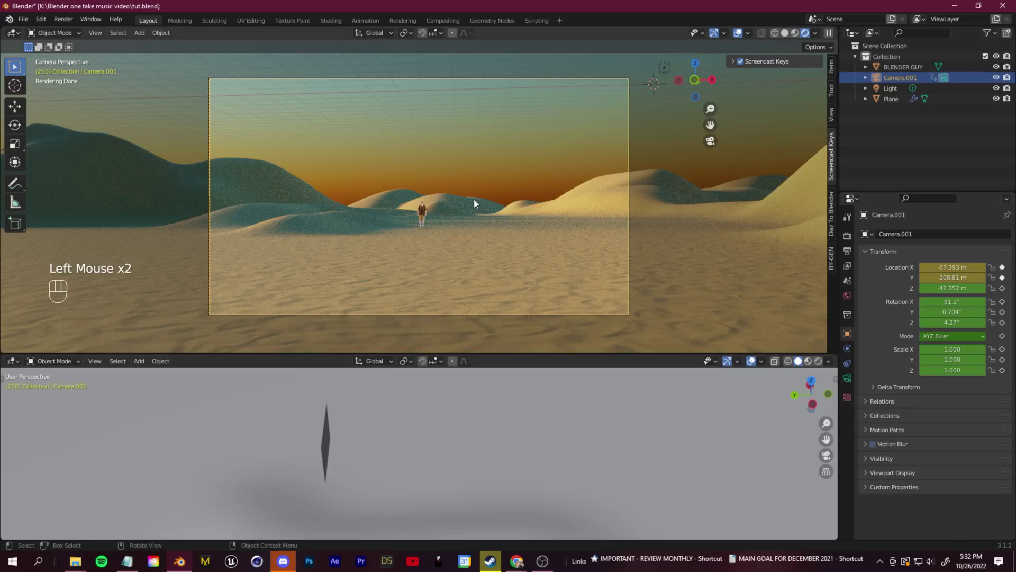
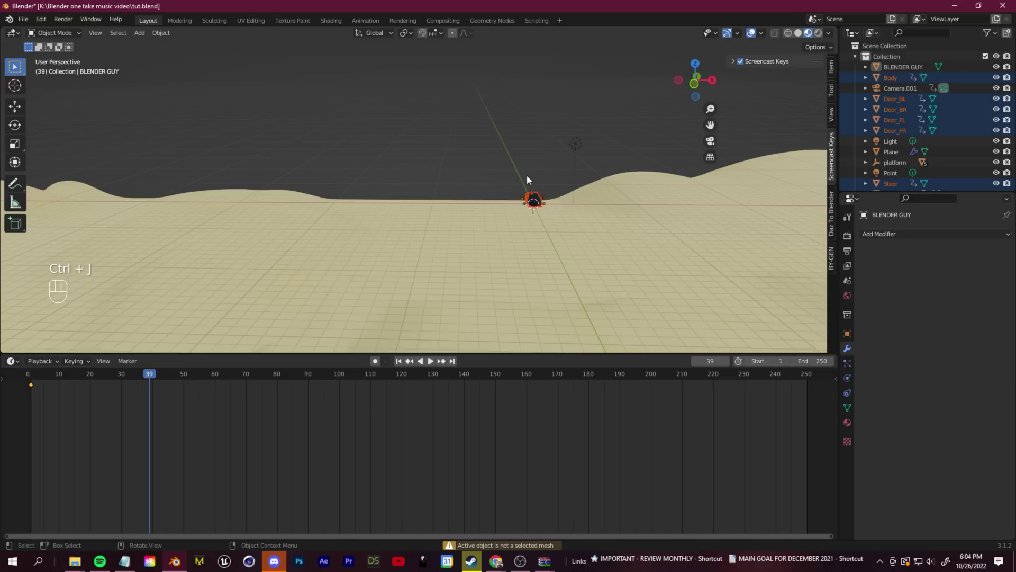
# Add an Empty at the origin and rename it 'cop car' in the Outliner.
pyautogui.middleClick(510, 156)
pyautogui.scroll(-3)
pyautogui.press('shift+a')
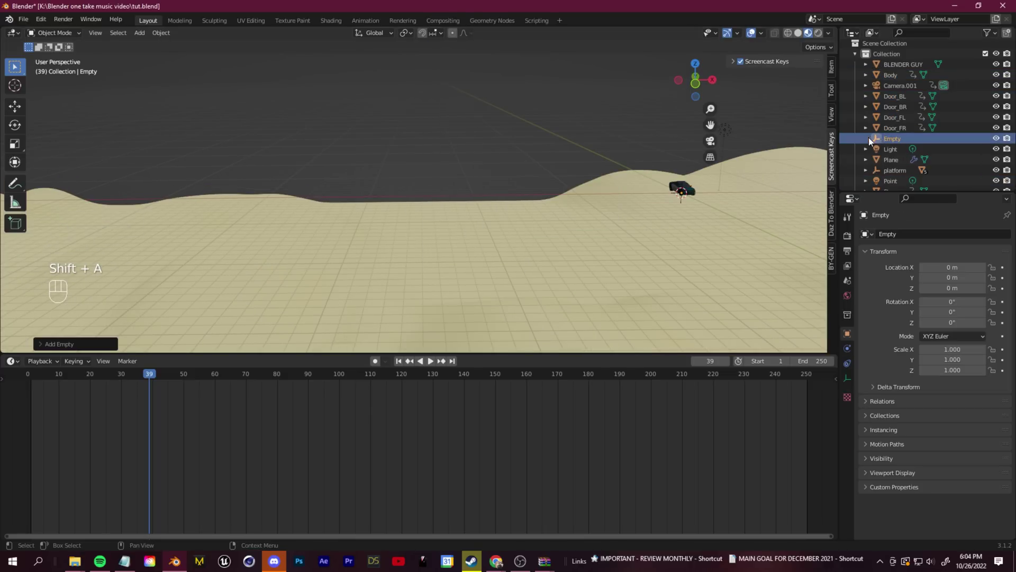
pyautogui.doubleClick(896, 145)
pyautogui.press('BackSpace')
pyautogui.scroll(3)
# Select Body, Doors, Steer and Wheels and parent them to the cop car empty.
pyautogui.click(896, 83)
pyautogui.click(912, 117)
pyautogui.click(907, 127)
pyautogui.click(903, 137)
pyautogui.click(901, 144)
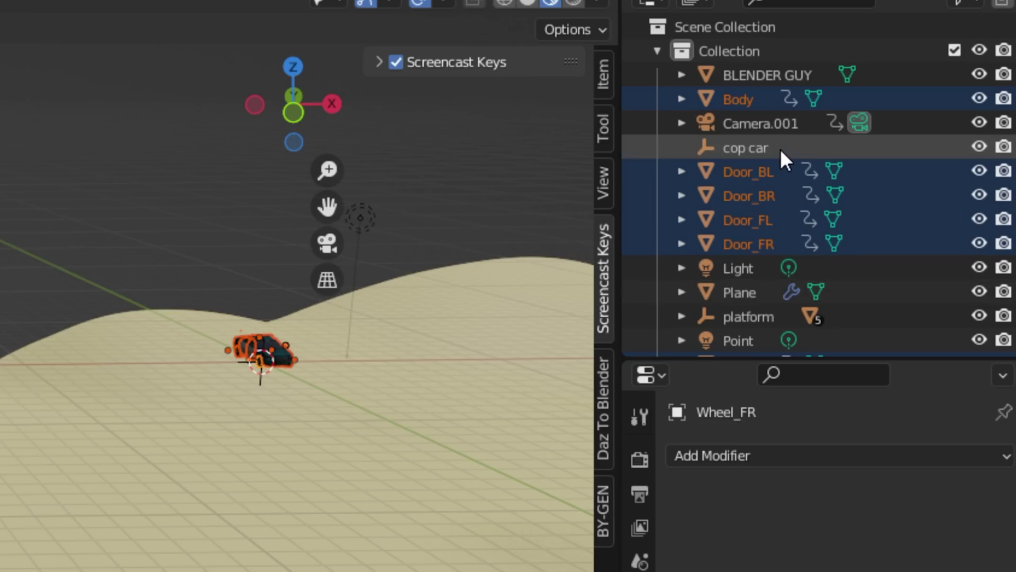
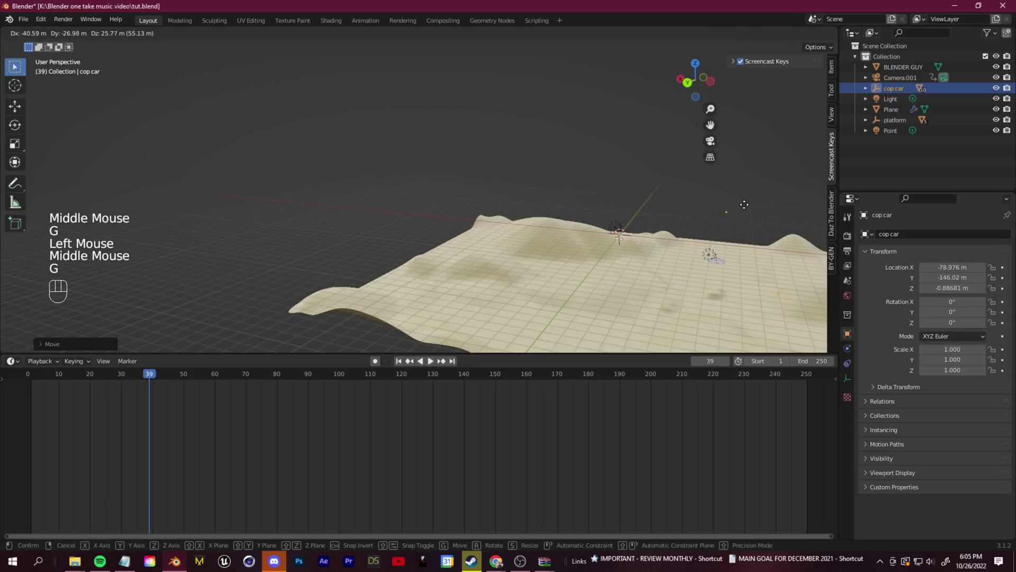
# Move the cop car out onto the dunes and adjust its height above the ground.
pyautogui.click(742, 205)
pyautogui.scroll(3)
pyautogui.moveTo(746, 221); pyautogui.dragTo(572, 224)
pyautogui.scroll(3)
pyautogui.moveTo(634, 174); pyautogui.dragTo(588, 243)
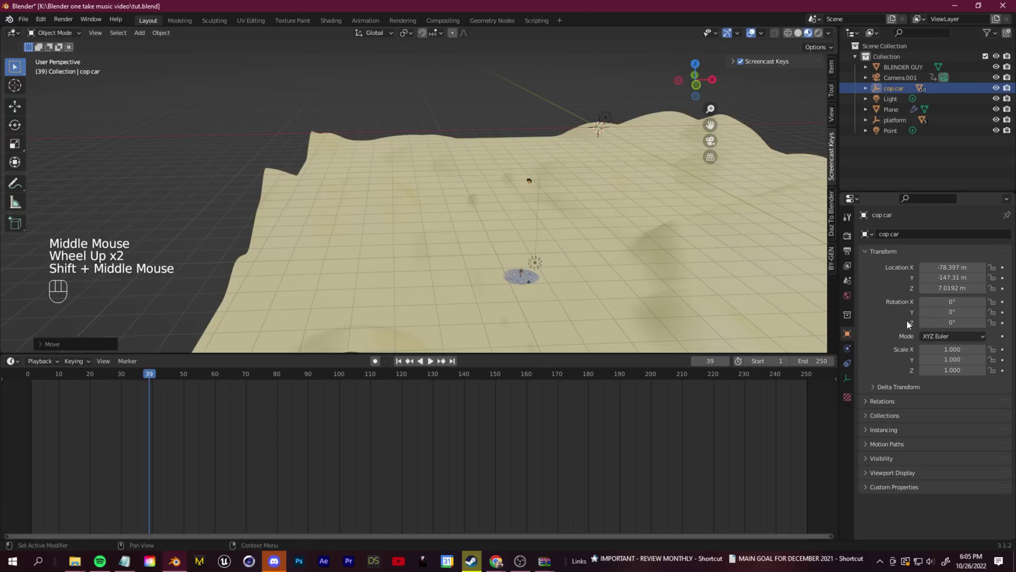
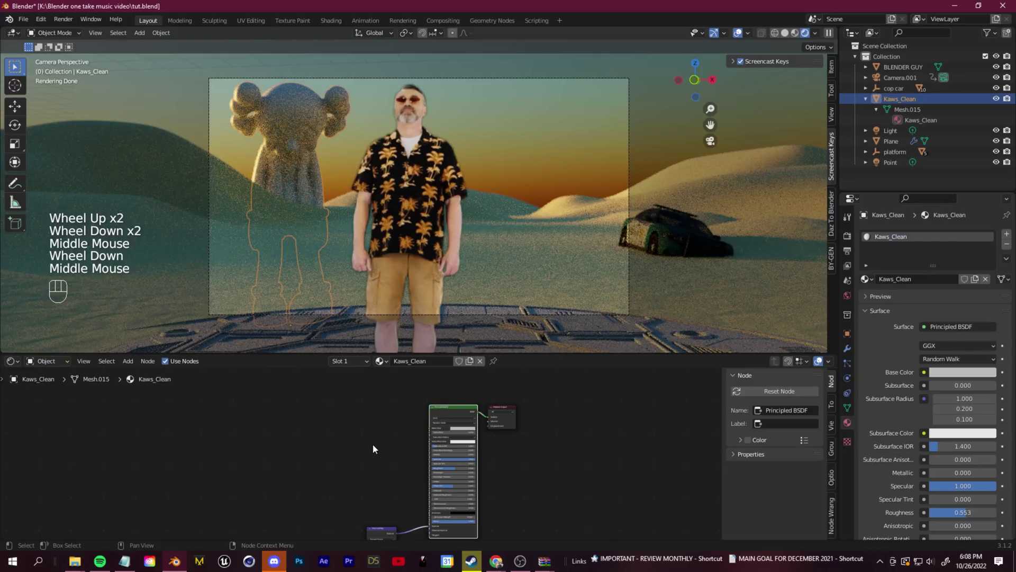
# Select the Kaws figure's shader node in the Shader Editor.
pyautogui.click(378, 429)
pyautogui.scroll(-3)
pyautogui.middleClick(365, 440)
pyautogui.scroll(-3)
pyautogui.click(454, 417)
pyautogui.scroll(-3)
# Load the Kaws image textures with Node Wrangler Ctrl+Shift+T and arrange the texture nodes.
pyautogui.press('ctrl+z')
pyautogui.scroll(-3)
pyautogui.press('ctrl+shift+t')
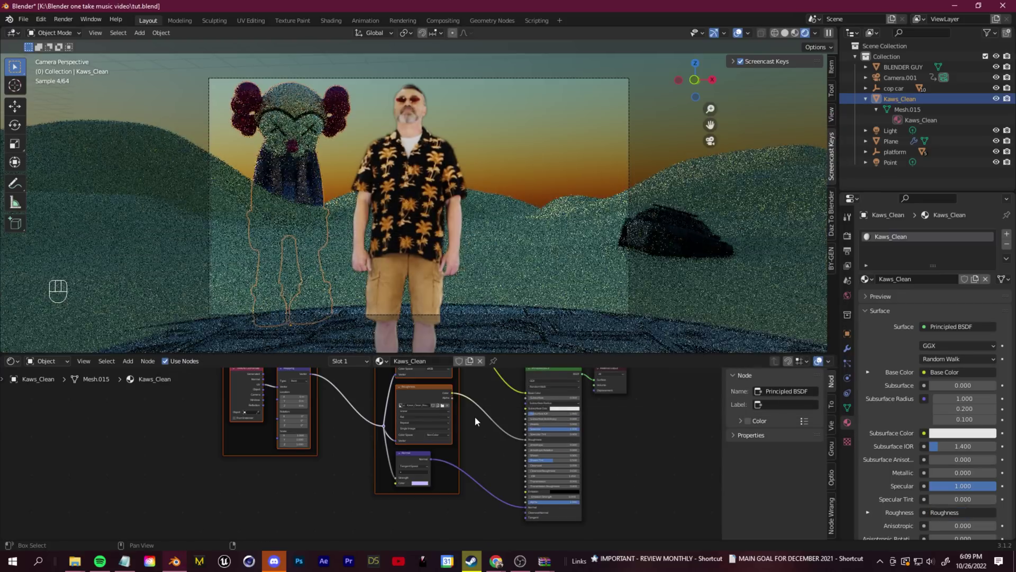
pyautogui.scroll(-3)
pyautogui.click(565, 478)
pyautogui.middleClick(559, 442)
pyautogui.moveTo(27, 21); pyautogui.dragTo(122, 114)
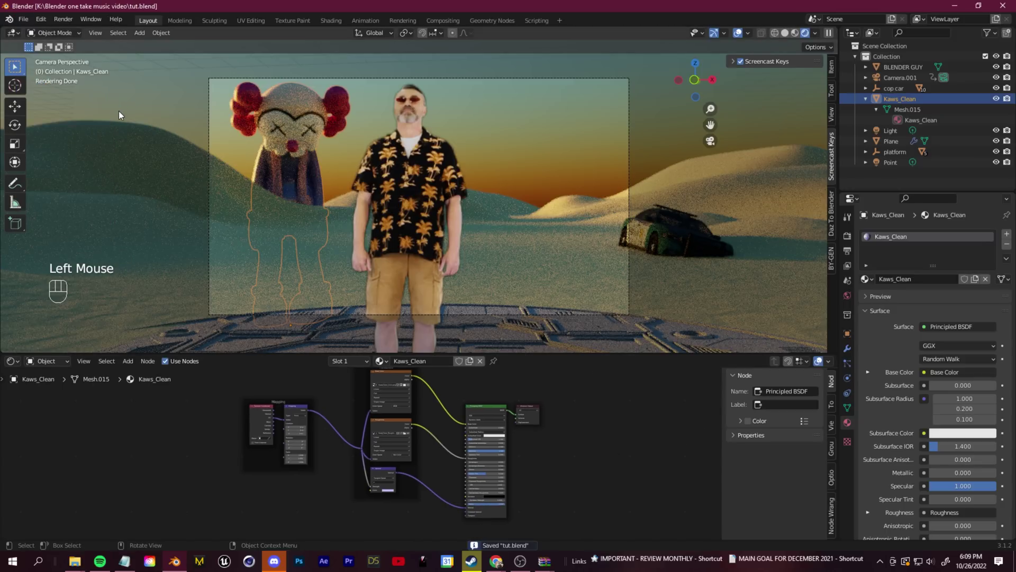
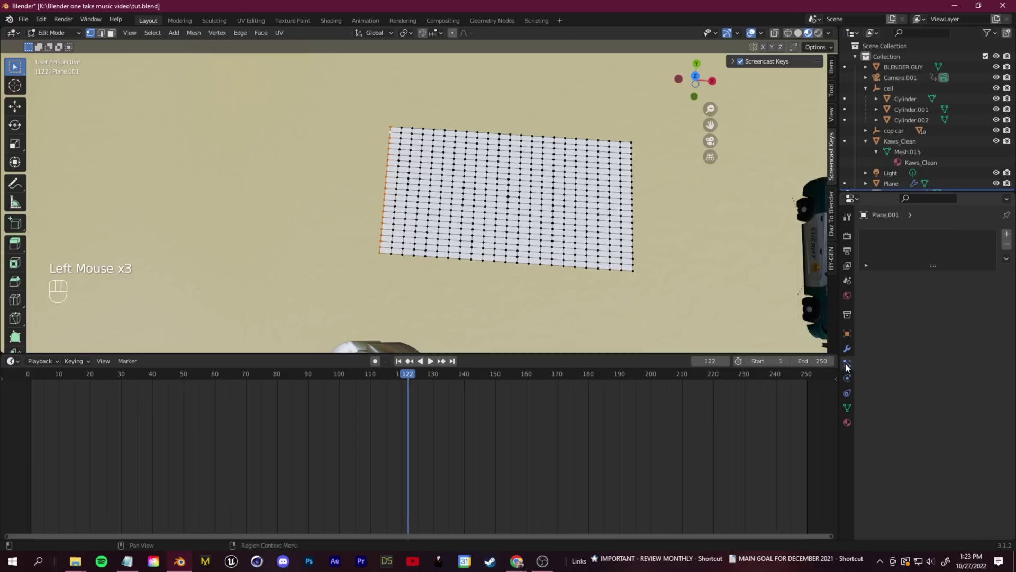
# Give the flag plane Cloth physics with Shape > Pin Group set to its vertex group.
pyautogui.click(848, 381)
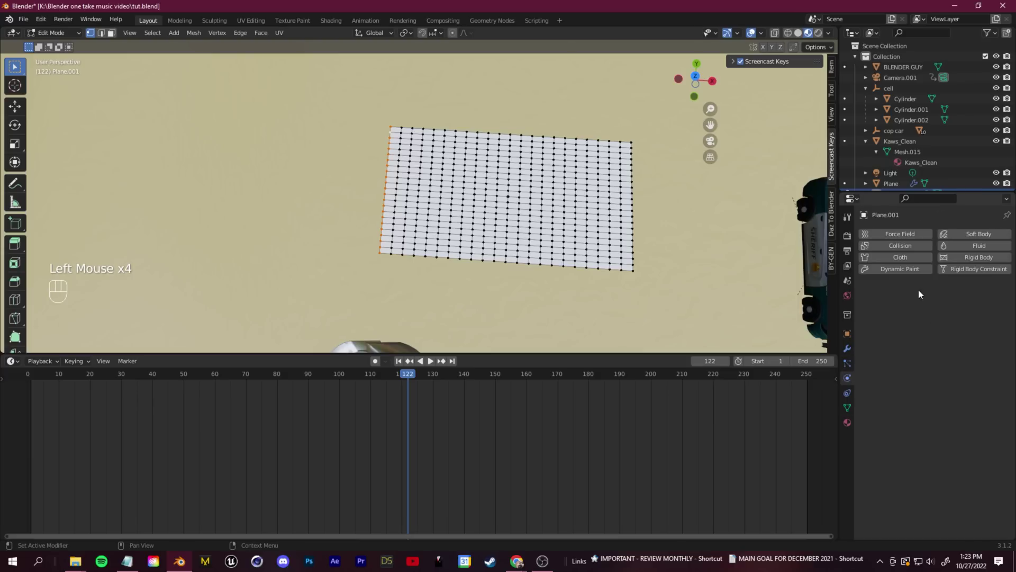
pyautogui.click(902, 261)
pyautogui.click(860, 467)
pyautogui.scroll(-3)
pyautogui.scroll(-3)
pyautogui.click(950, 377)
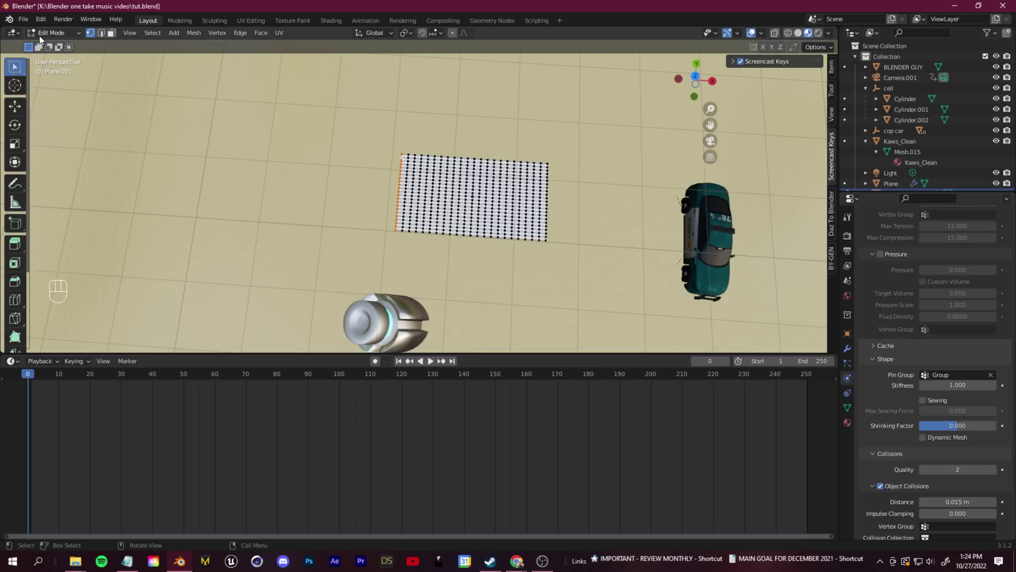
# Return to Object Mode and play the animation to test the pinned cloth.
pyautogui.moveTo(49, 38); pyautogui.dragTo(51, 51)
pyautogui.press('space')
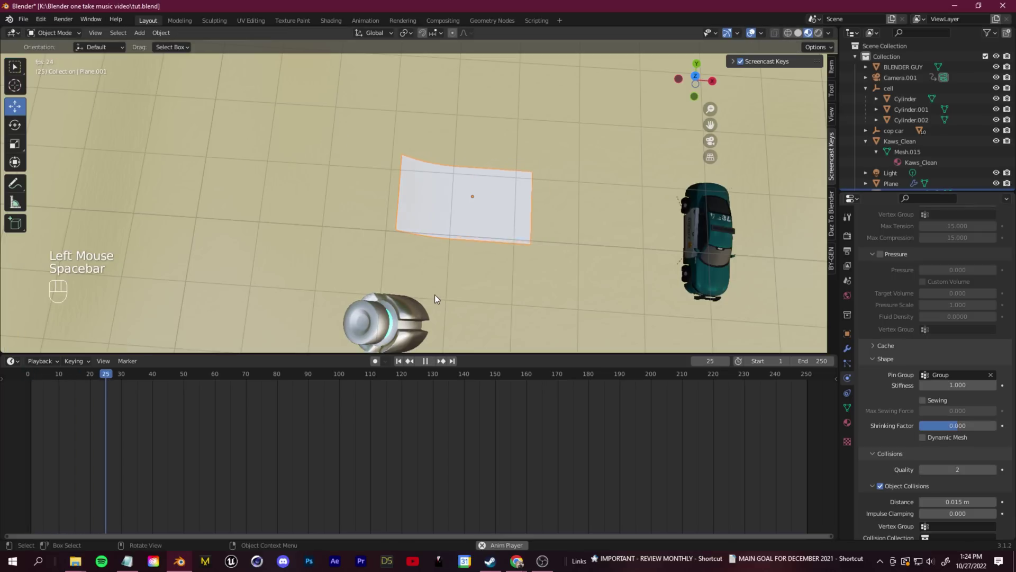
pyautogui.moveTo(453, 292); pyautogui.dragTo(21, 146)
pyautogui.press('space')
# Undo stray viewport changes and begin adding a Wind force field beside the flag.
pyautogui.click(21, 130)
pyautogui.click(471, 126)
pyautogui.press('ctrl+z')
pyautogui.middleClick(452, 164)
pyautogui.click(478, 138)
pyautogui.middleClick(371, 170)
pyautogui.press('shift+a')
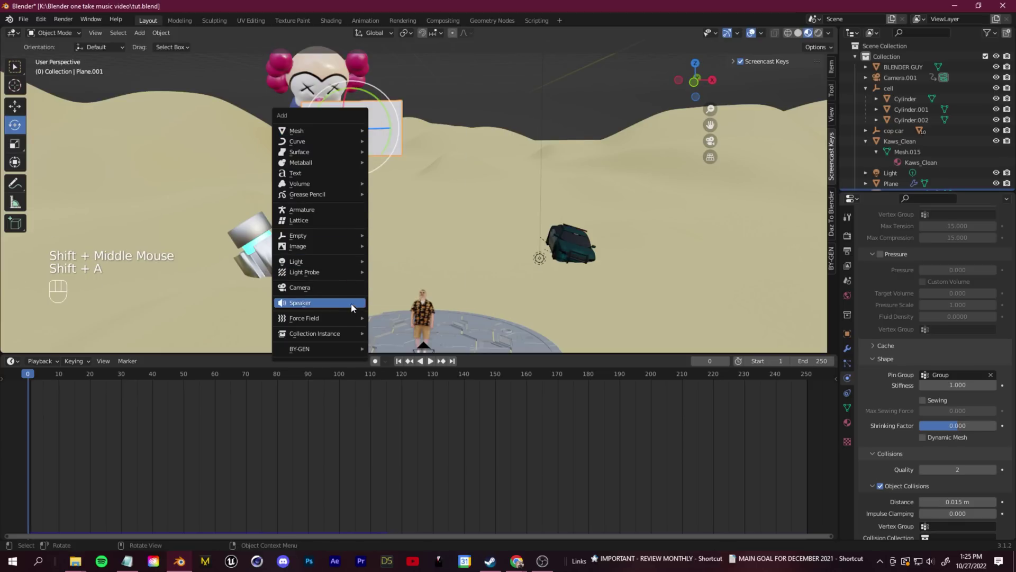
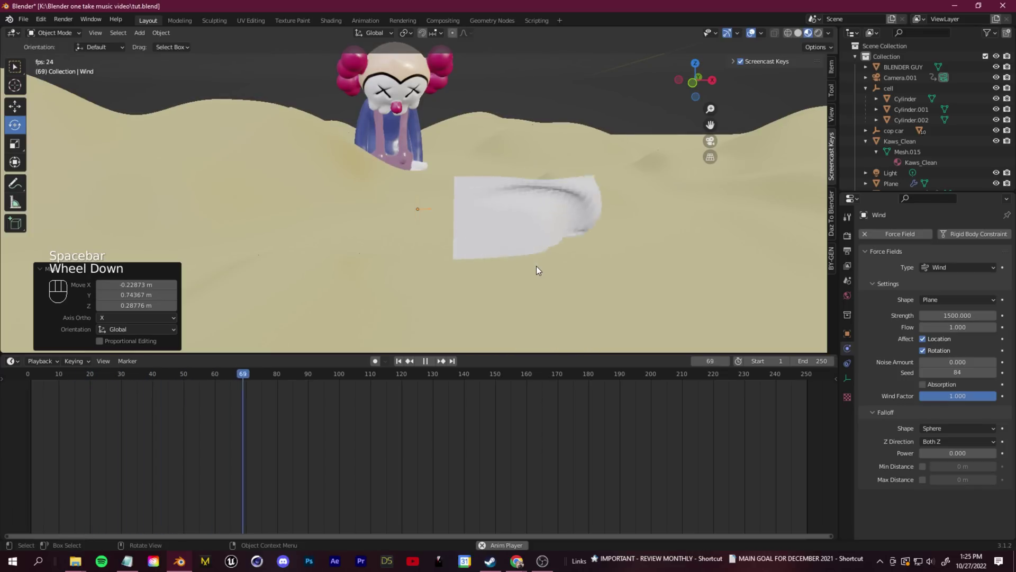
# Preview the cloth blowing at wind strength 1500, enable Self Collisions, and replay the simulation.
pyautogui.press('space')
pyautogui.moveTo(166, 35); pyautogui.dragTo(231, 260)
pyautogui.press('space')
pyautogui.scroll(-3)
pyautogui.scroll(-3)
pyautogui.click(886, 453)
pyautogui.press('space')
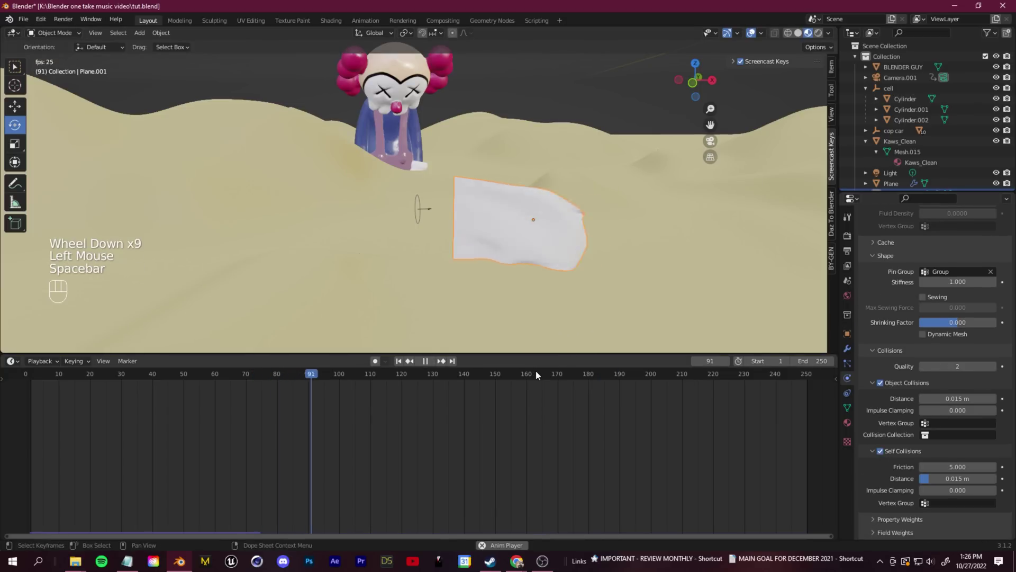
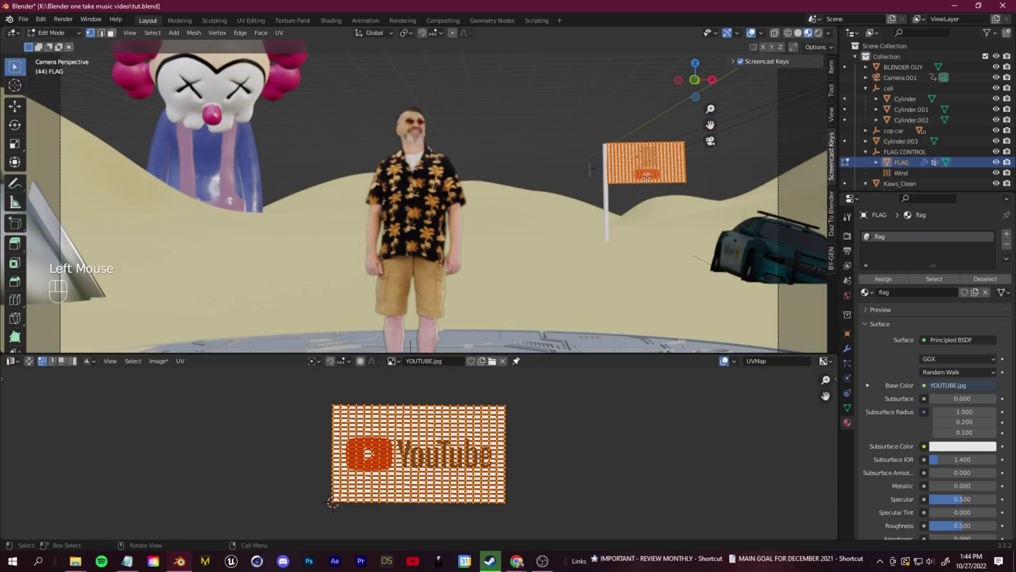
# Unwrap the flag mesh and scale its UVs to cover the whole YOUTUBE.jpg logo.
pyautogui.press('u')
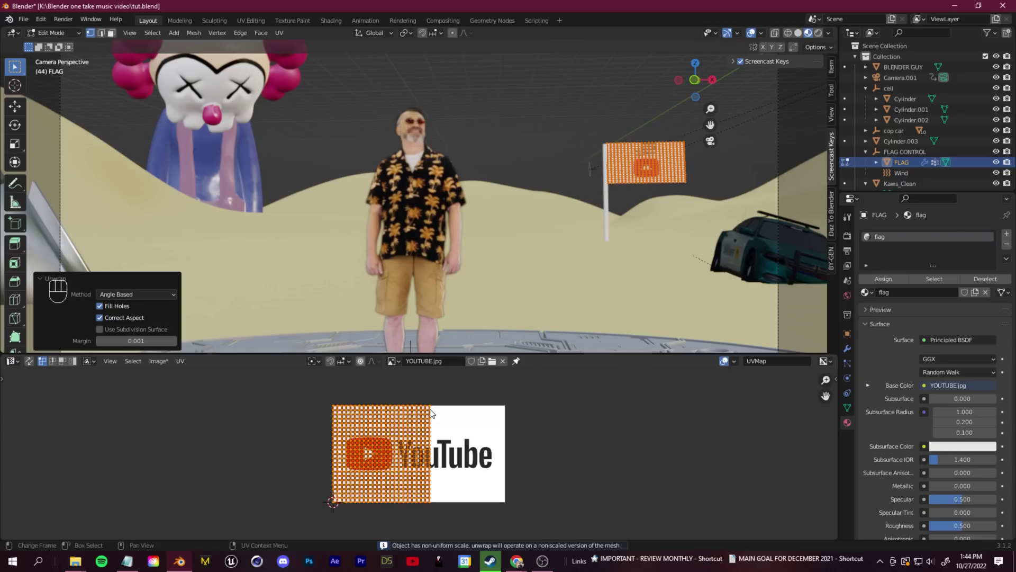
pyautogui.press('r')
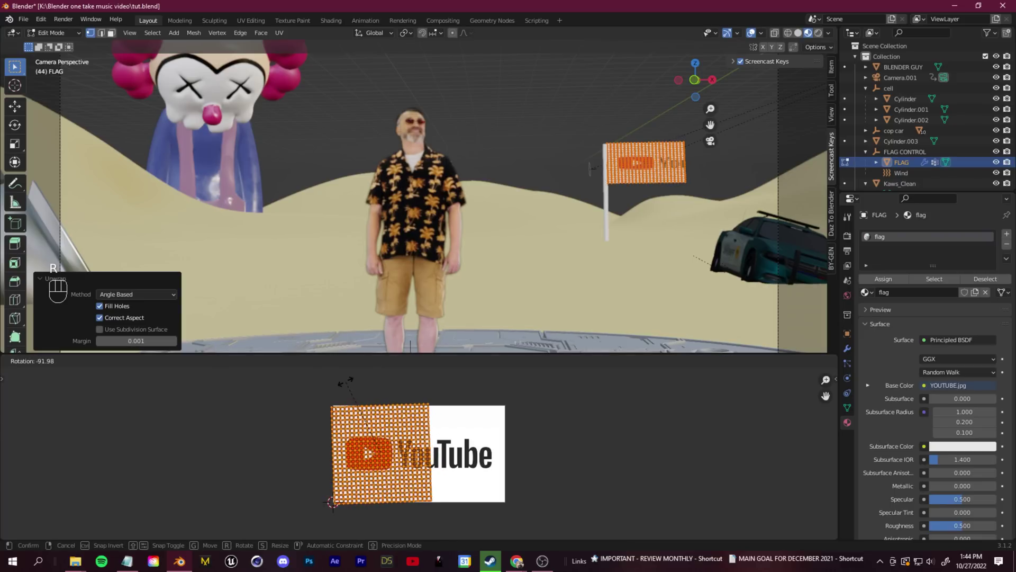
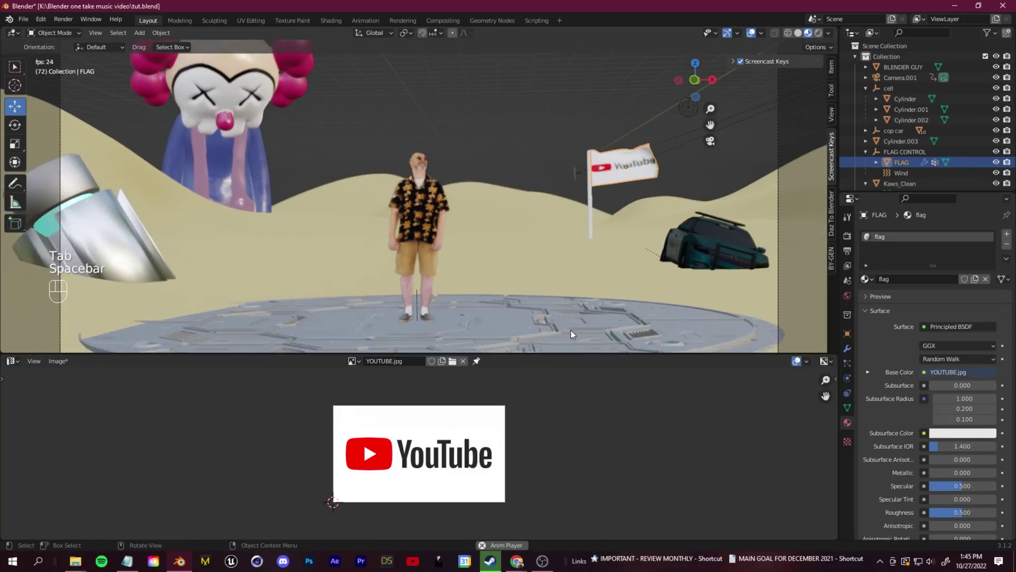
# Place the extra props on the dunes and enable Film > Transparent in Render Properties.
pyautogui.click(539, 322)
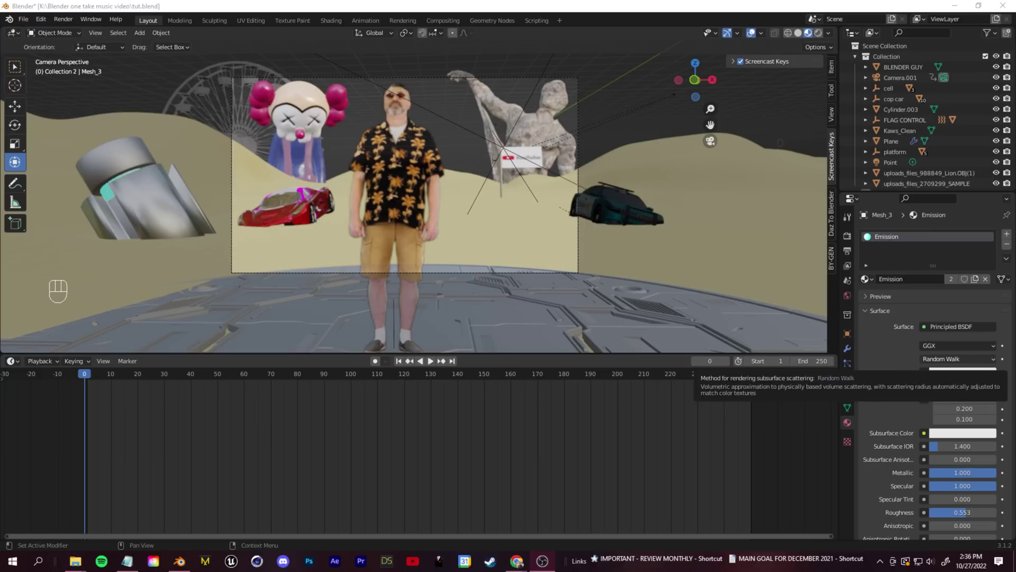
pyautogui.click(432, 367)
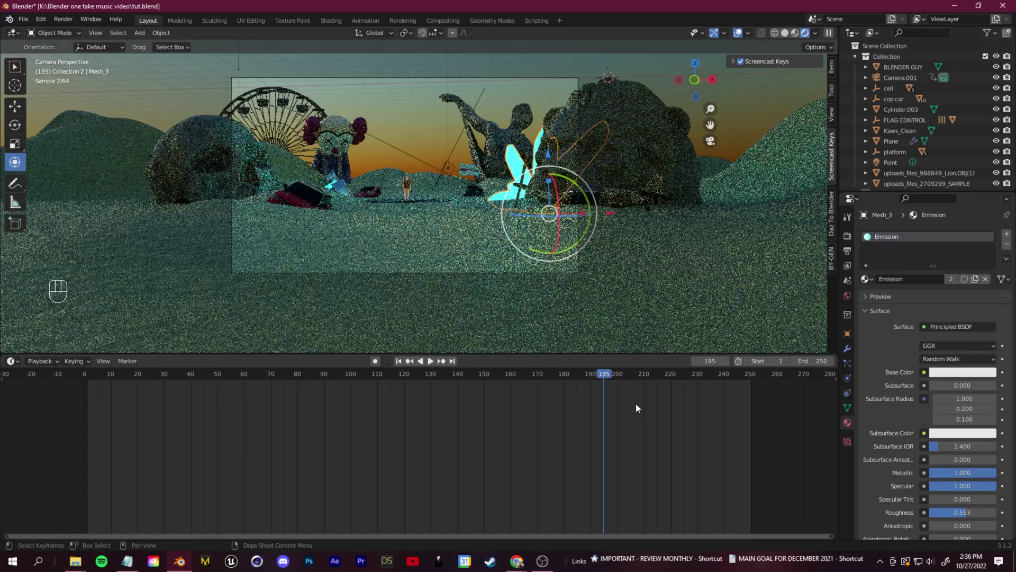
pyautogui.scroll(-3)
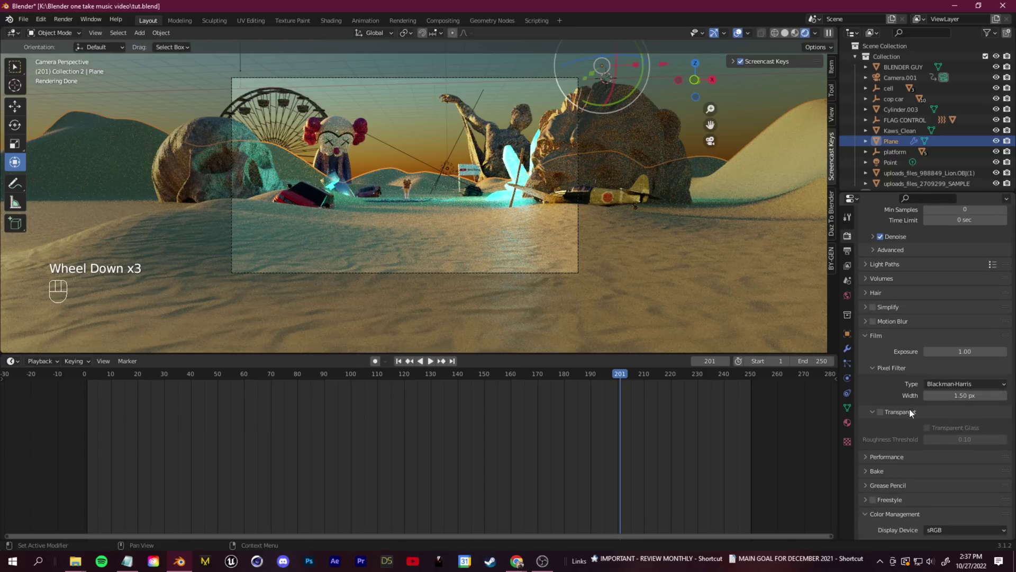